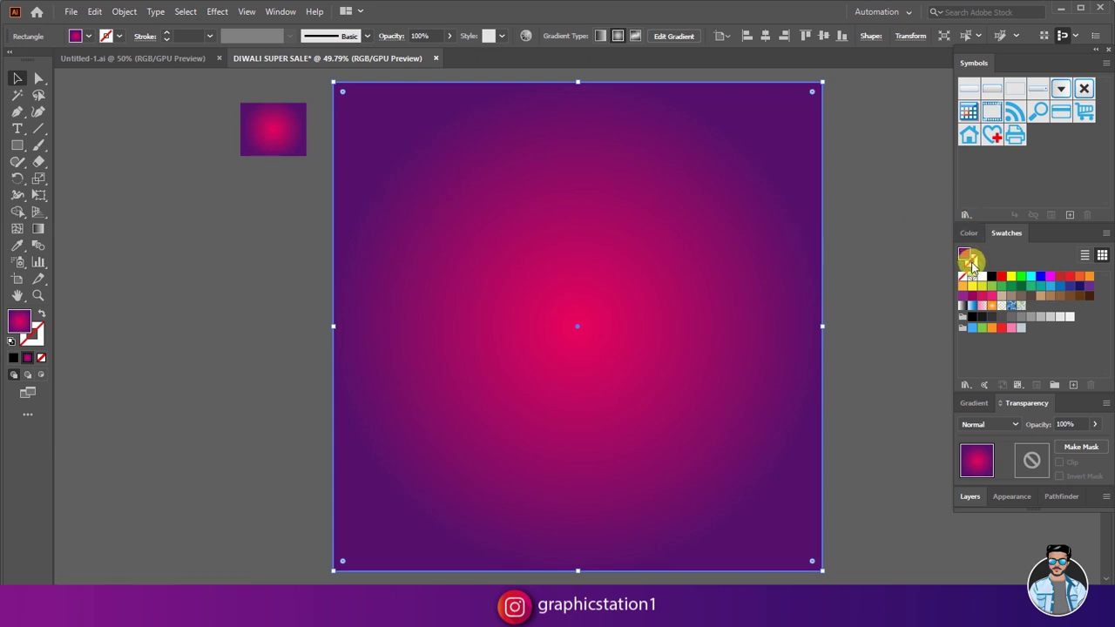
Respread the radial gradient and set its outer stop to deep purple 57116C, then deselect.
{"action": "left_click_drag", "start_coordinate": [982, 411], "coordinate": [1024, 261]}
{"action": "key", "text": "ctrl+w"}
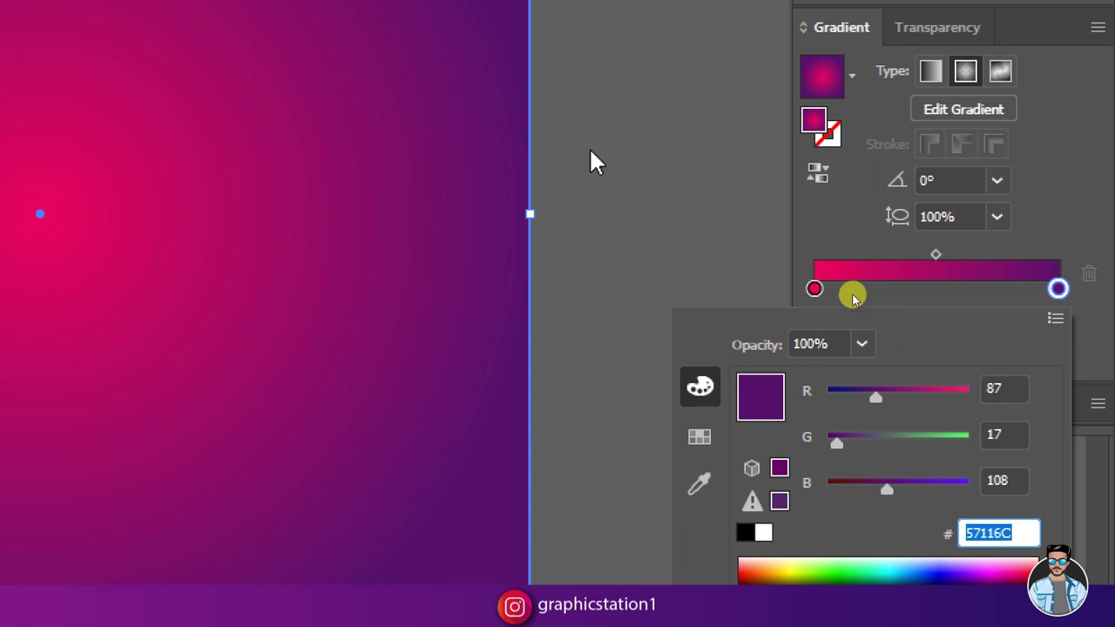
{"action": "key", "text": "ctrl+w"}
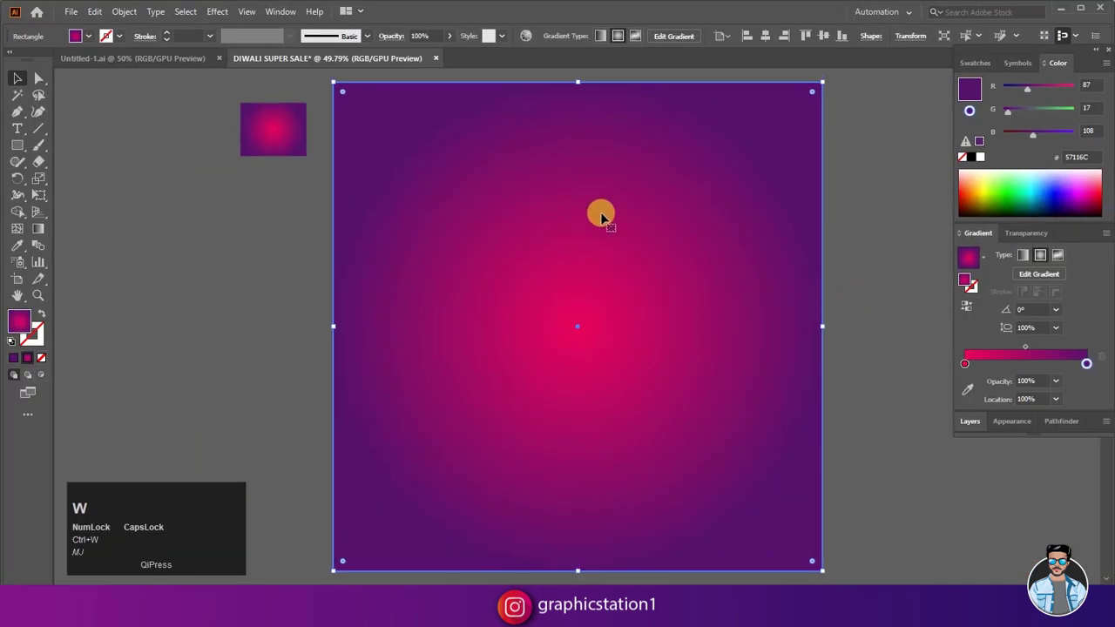
{"action": "left_click", "coordinate": [181, 148]}
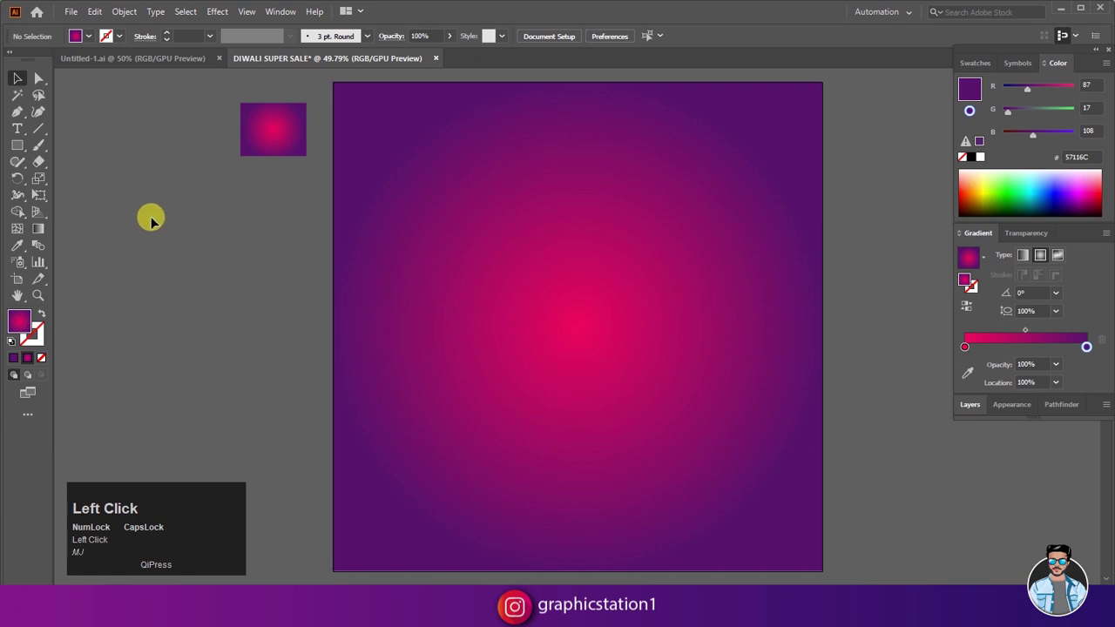
Paste the mandala from Untitled-1 onto the poster as a Multiply texture at 10% opacity.
{"action": "left_click", "coordinate": [147, 66]}
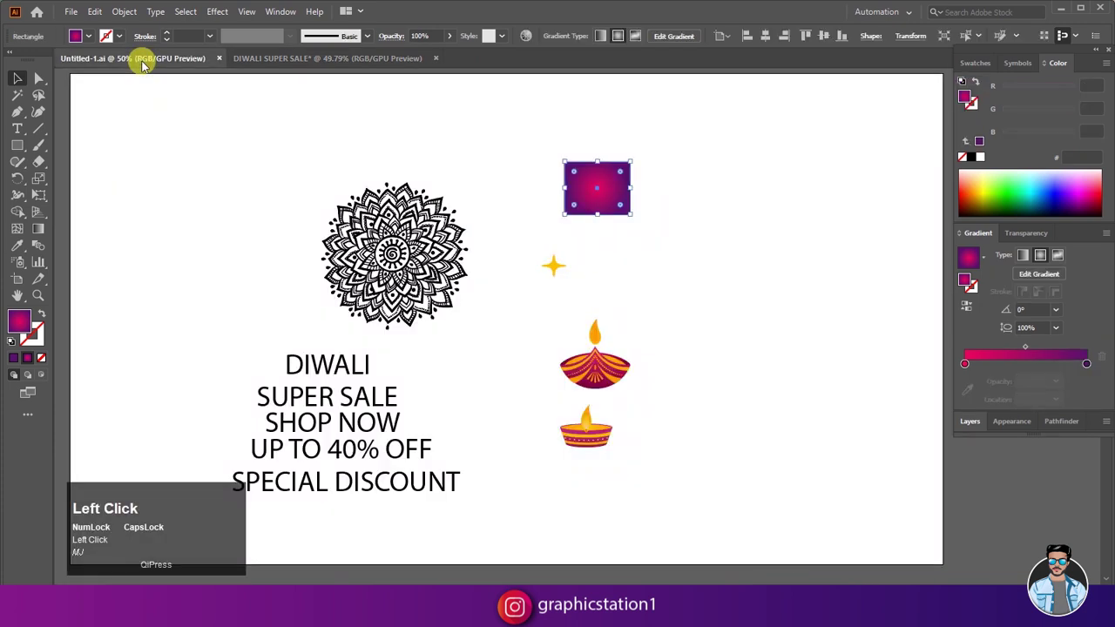
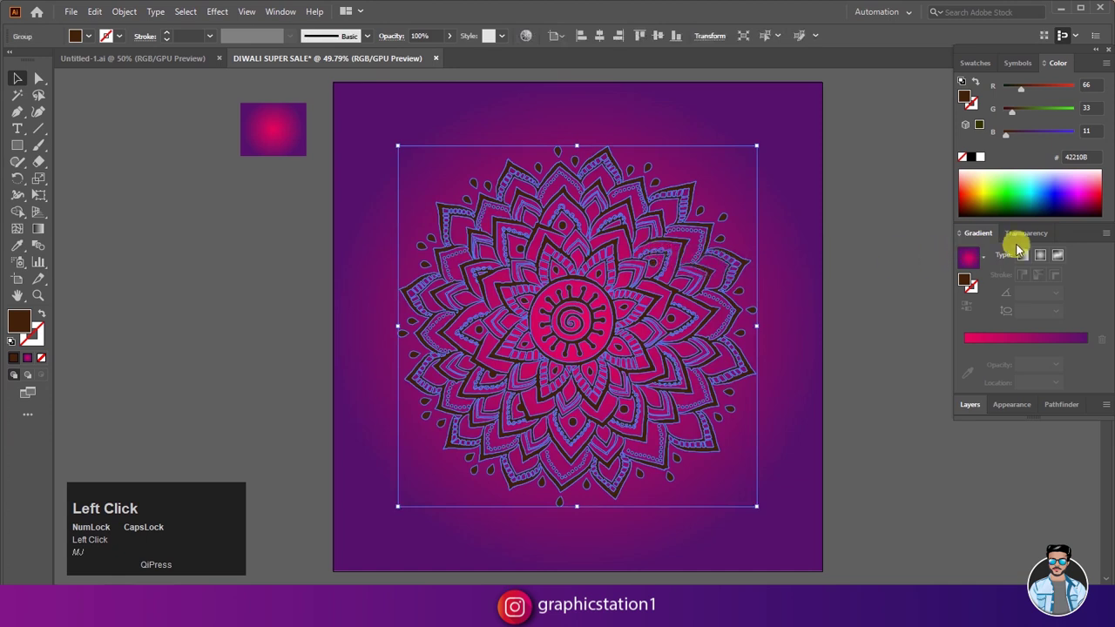
{"action": "key", "text": "ctrl+w"}
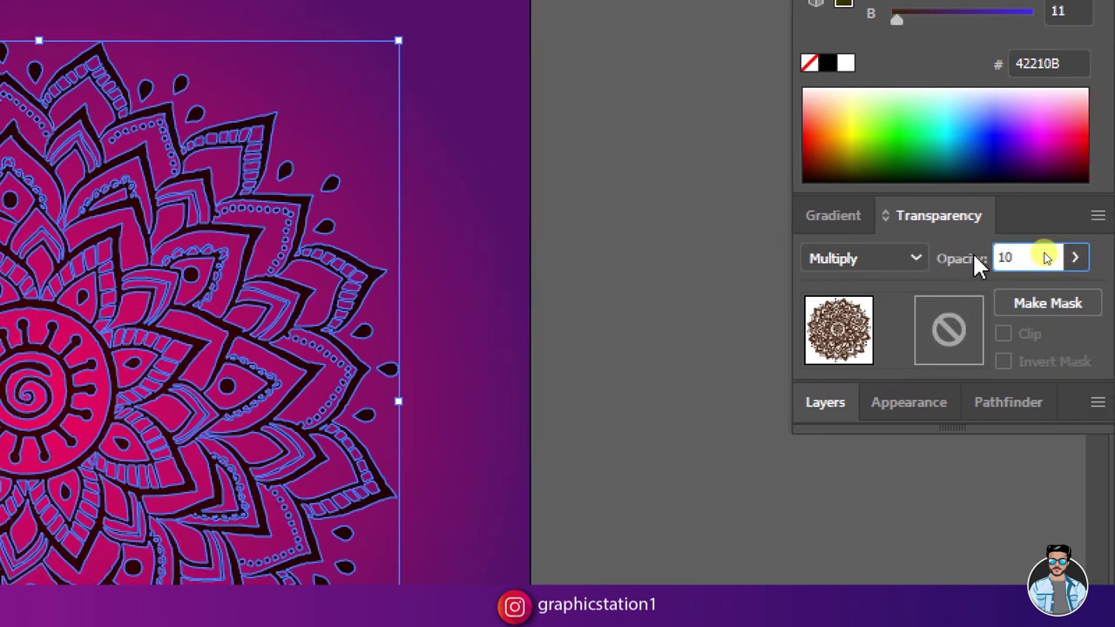
{"action": "key", "text": "ctrl+w"}
Copy the larger diya from the assets document into the poster and centre it horizontally.
{"action": "left_click", "coordinate": [921, 252]}
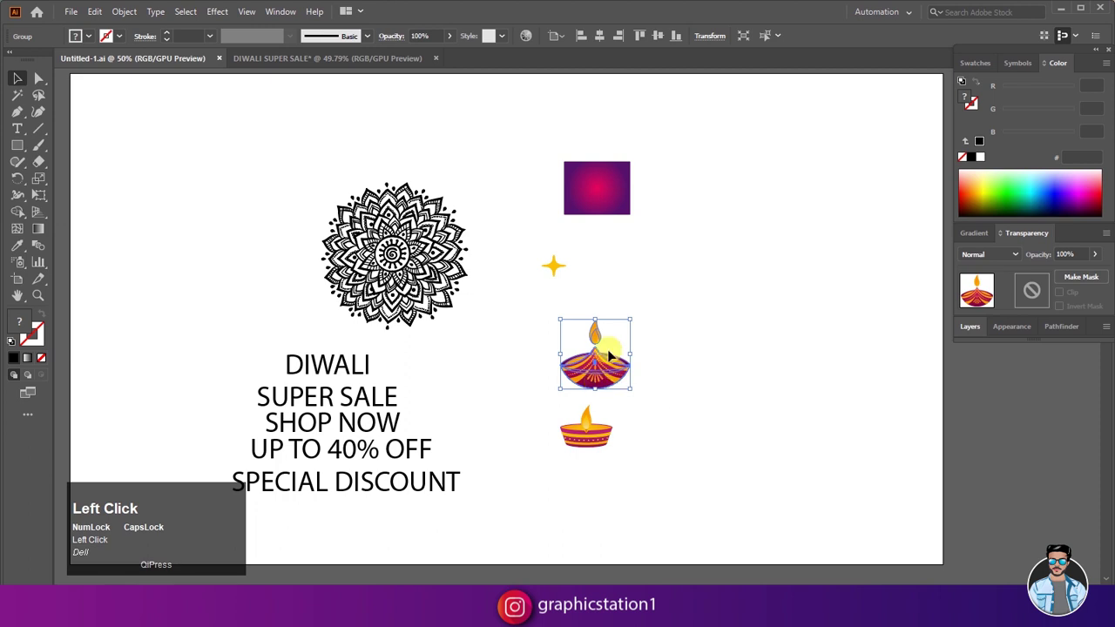
{"action": "left_click_drag", "start_coordinate": [103, 21], "coordinate": [603, 566]}
{"action": "scroll", "scroll_direction": "up", "scroll_amount": 3}
{"action": "left_click", "coordinate": [585, 467]}
{"action": "scroll", "scroll_direction": "down", "scroll_amount": 3}
{"action": "left_click", "coordinate": [580, 411]}
{"action": "scroll", "scroll_direction": "down", "scroll_amount": 3}
{"action": "scroll", "scroll_direction": "up", "scroll_amount": 3}
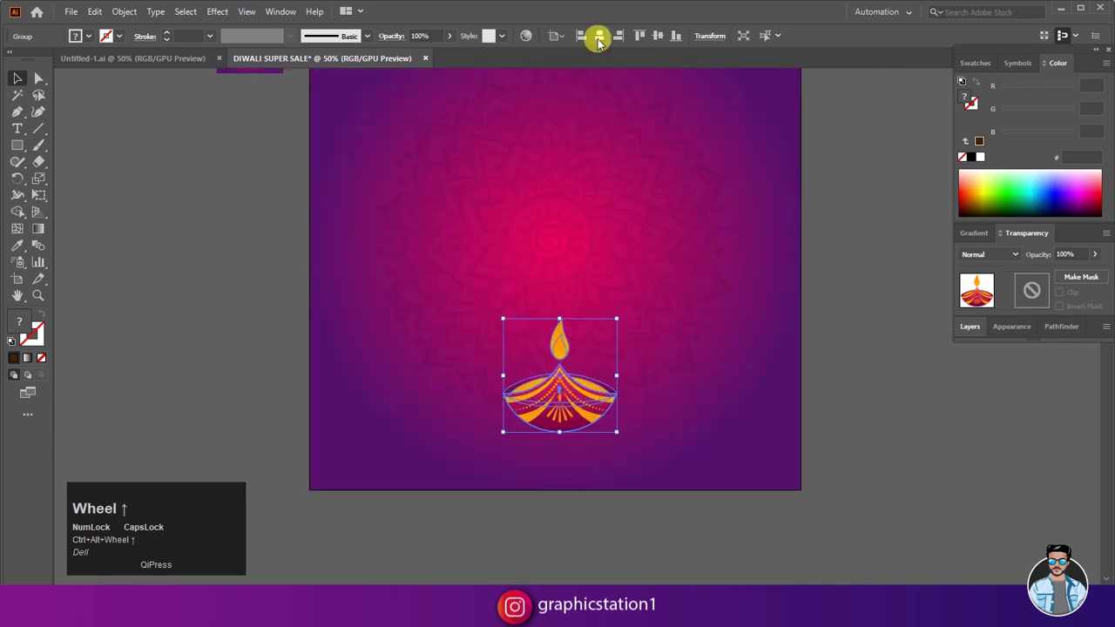
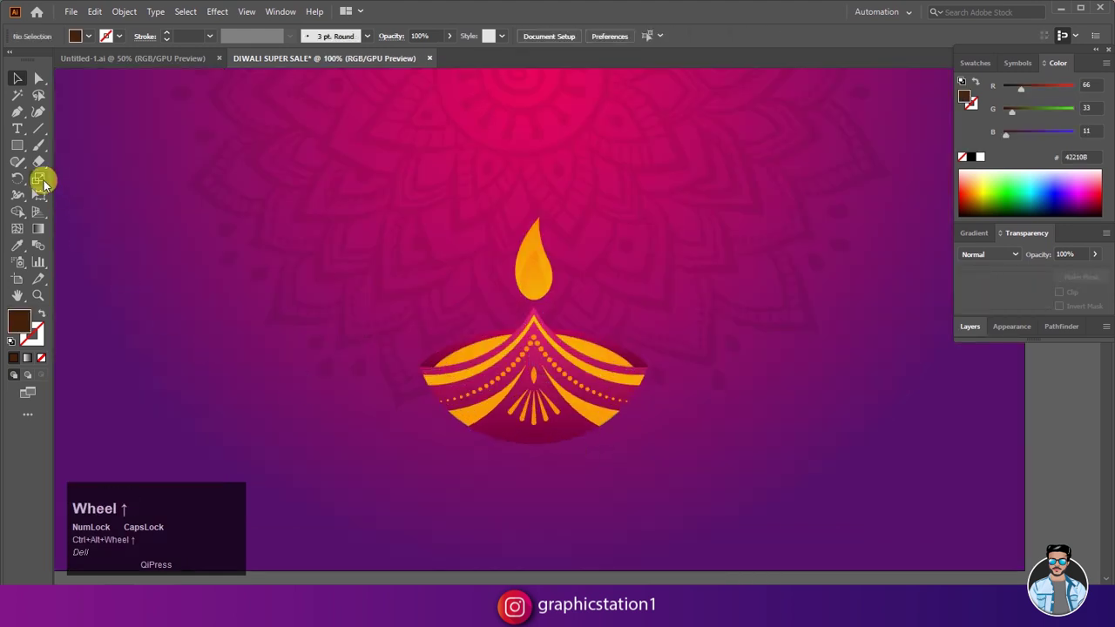
Draw a flat ellipse with a White-Black radial gradient set to Multiply under the diya base.
{"action": "left_click_drag", "start_coordinate": [26, 158], "coordinate": [45, 231]}
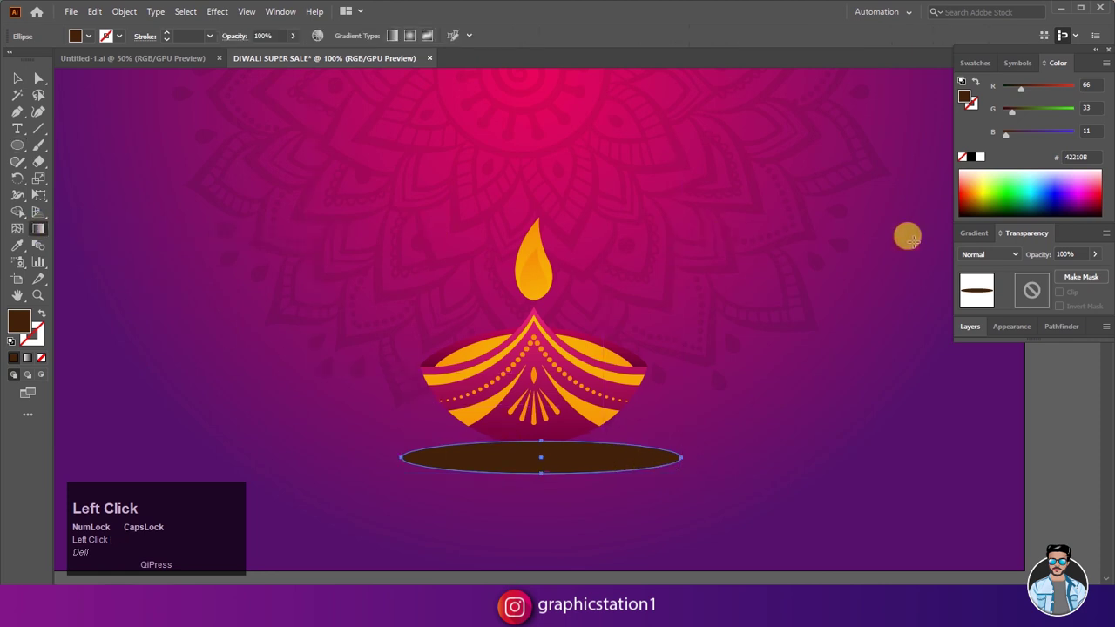
{"action": "key", "text": "ctrl+w"}
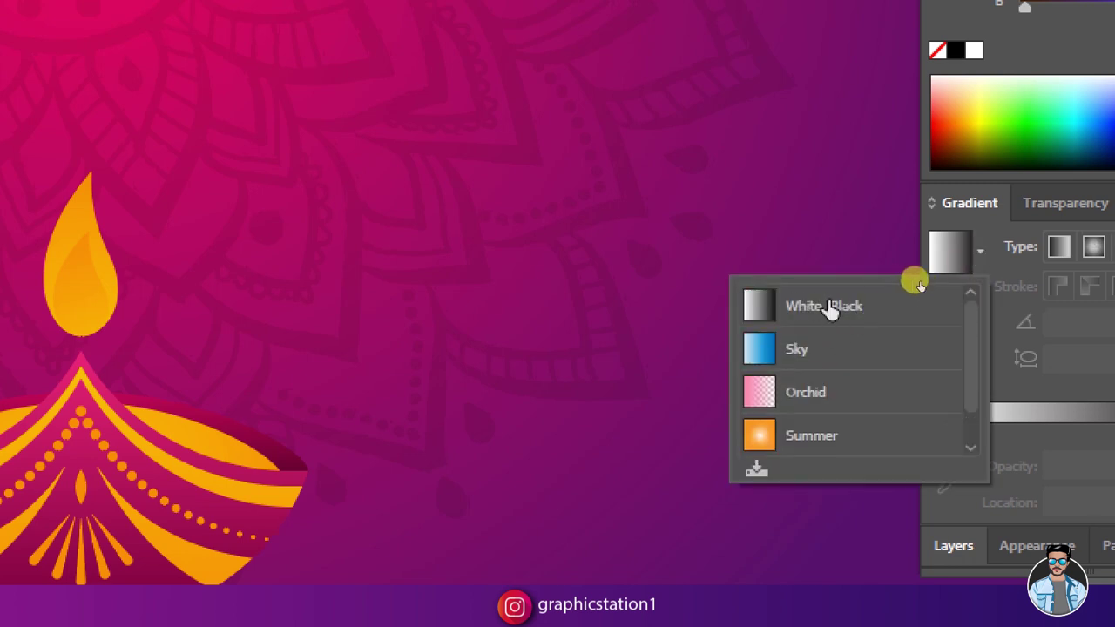
{"action": "key", "text": "ctrl+w"}
{"action": "left_click_drag", "start_coordinate": [1045, 266], "coordinate": [556, 448]}
Reorder the shadow ellipse so it sits just behind the diya rather than all artwork.
{"action": "right_click", "coordinate": [556, 448]}
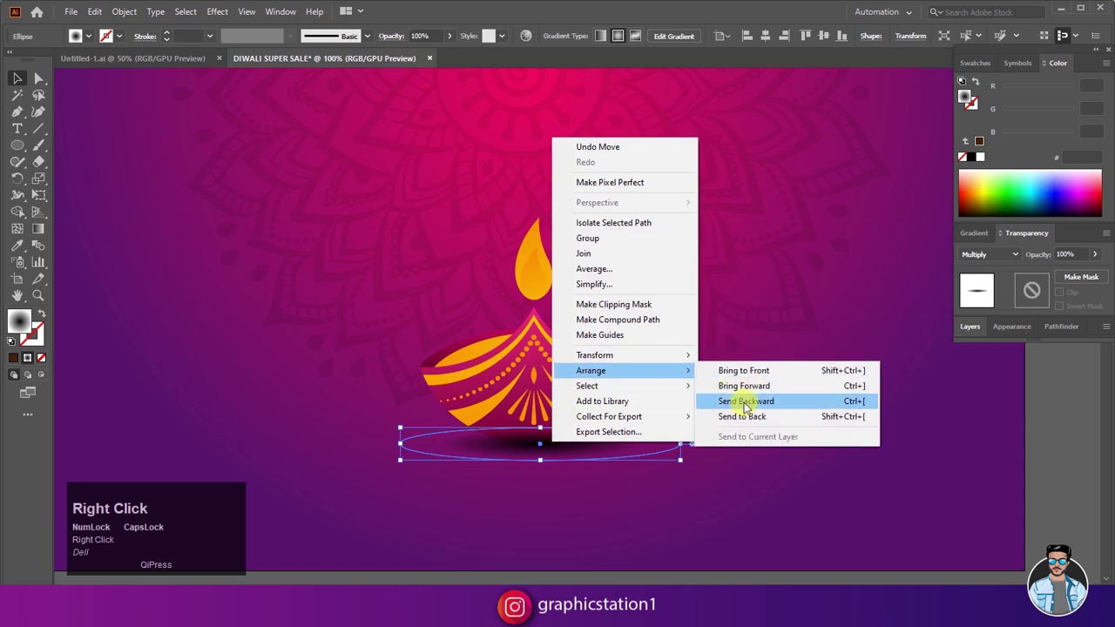
{"action": "left_click", "coordinate": [750, 422]}
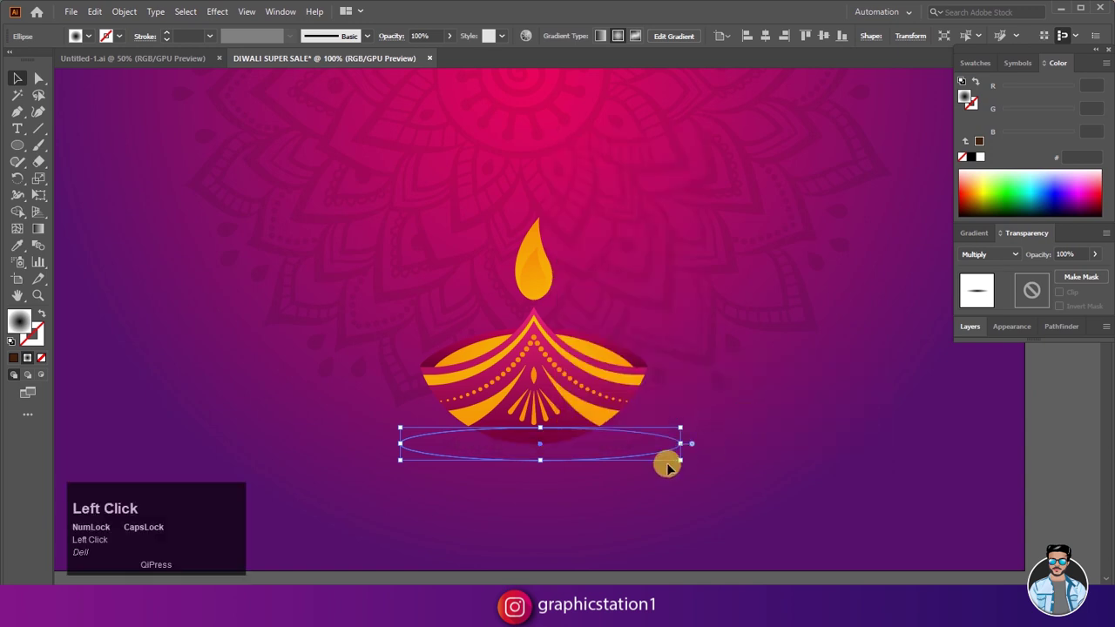
{"action": "key", "text": "ctrl+z"}
{"action": "right_click", "coordinate": [582, 451]}
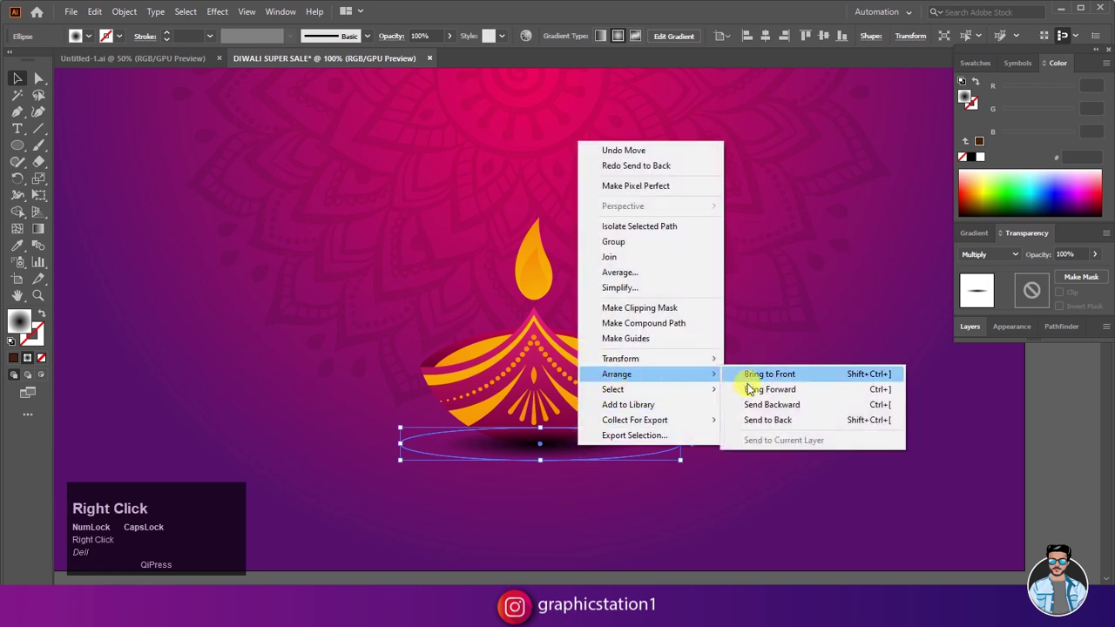
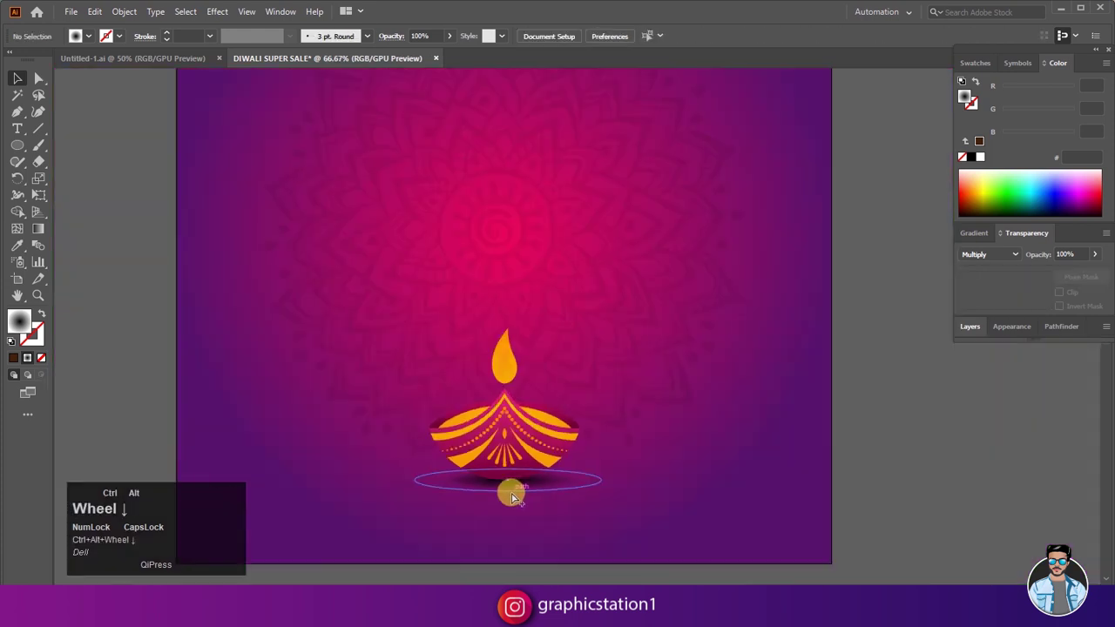
Group the diya with its shadow and send the scaled-down copy behind the large one.
{"action": "left_click", "coordinate": [510, 529]}
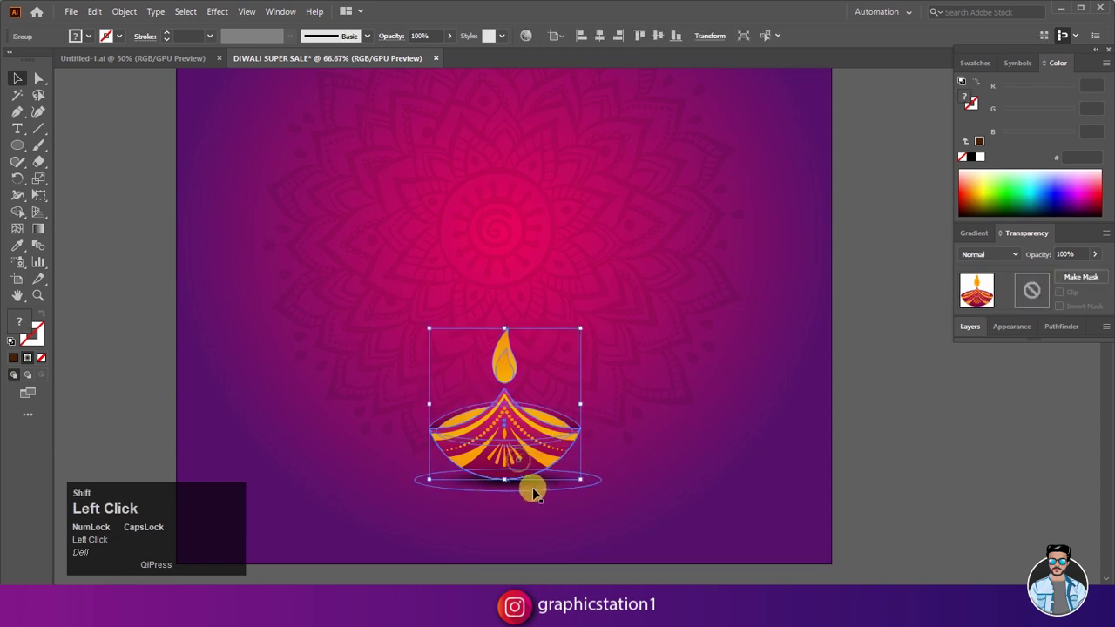
{"action": "right_click", "coordinate": [537, 492]}
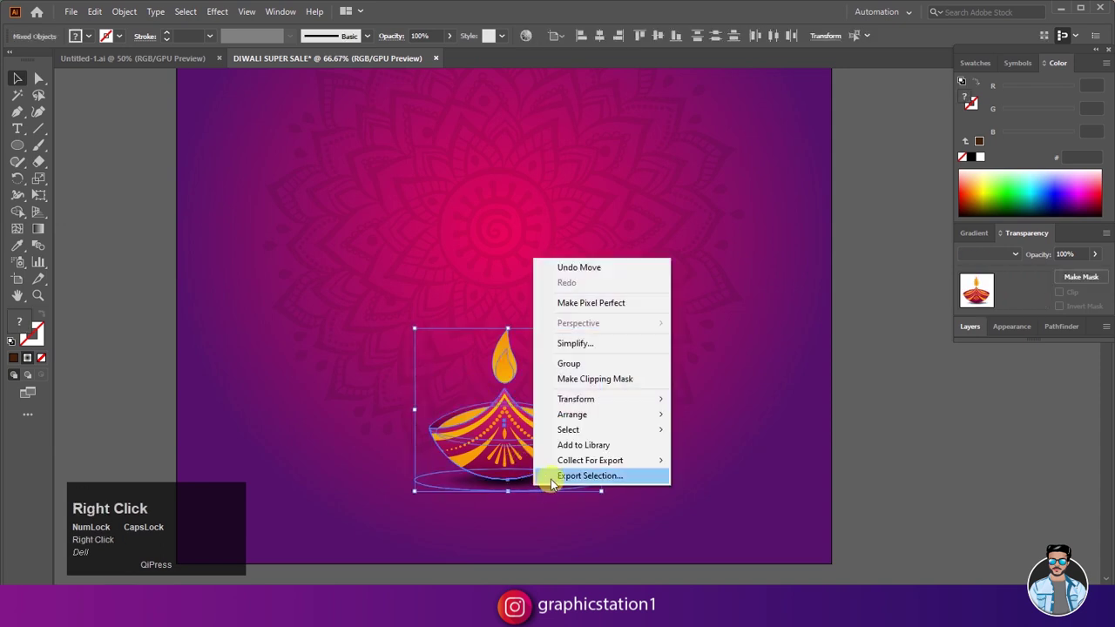
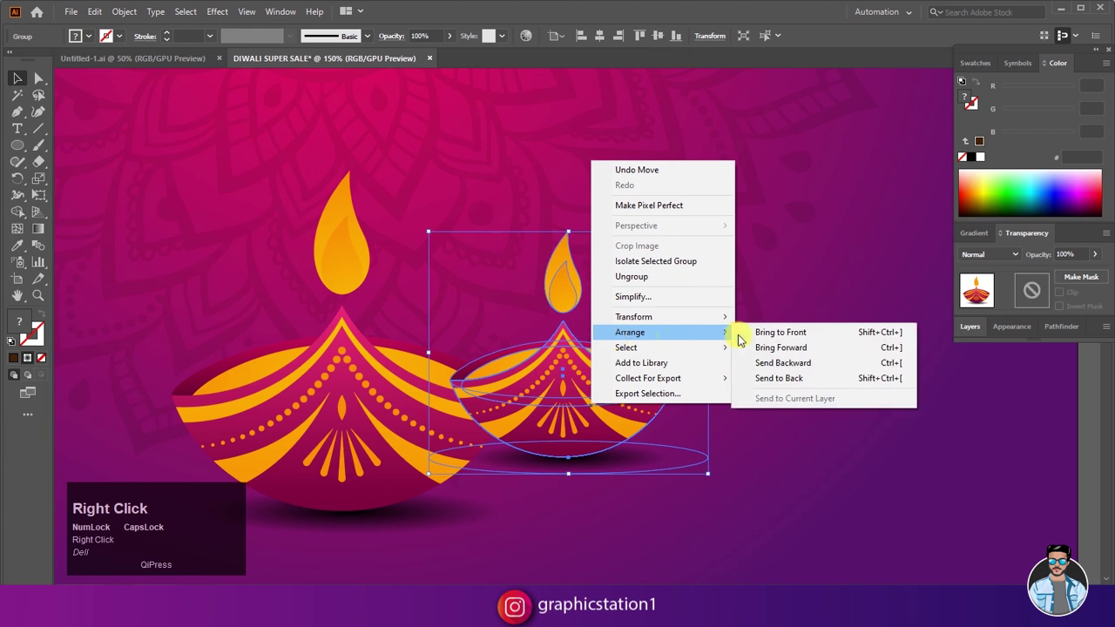
{"action": "left_click", "coordinate": [779, 375]}
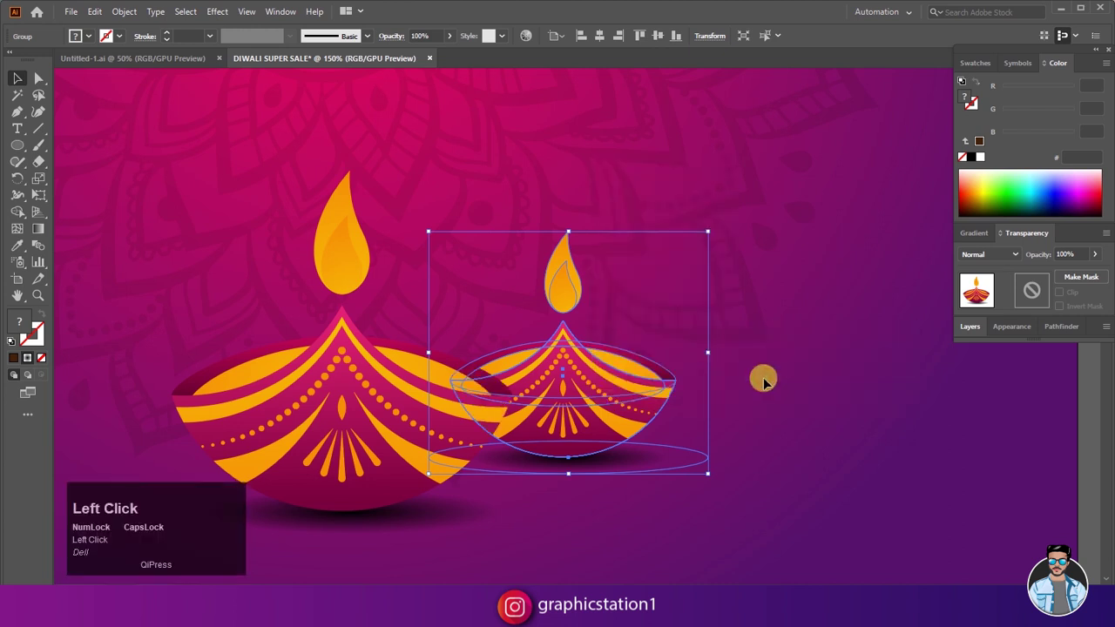
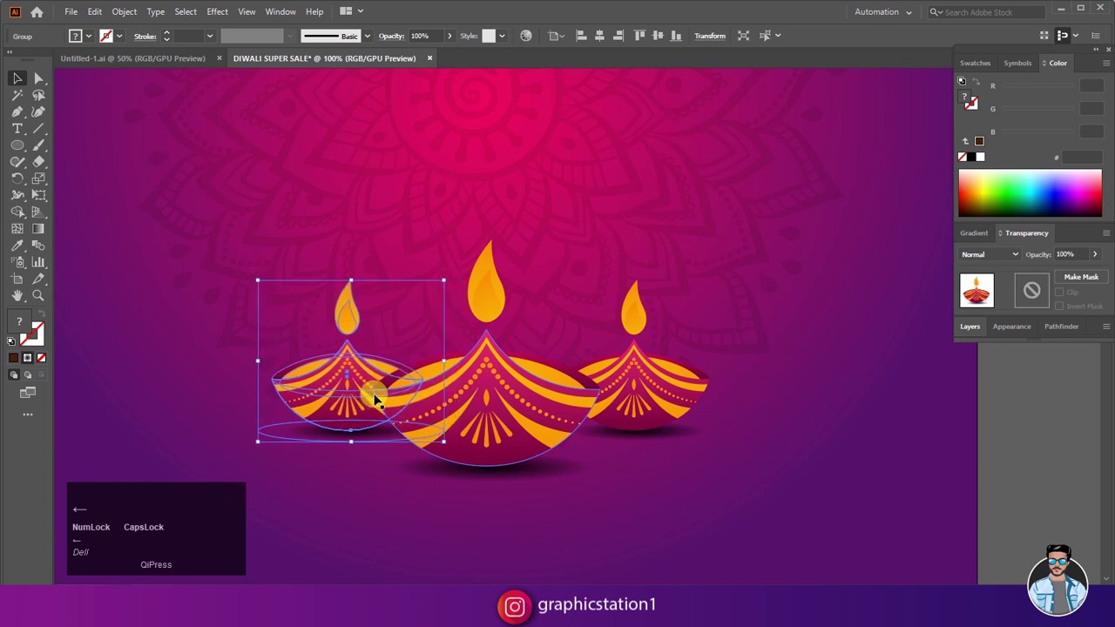
Nudge the small left diya into place with arrow keys and deselect the trio.
{"action": "key", "text": "Down"}
{"action": "key", "text": "Right"}
{"action": "key", "text": "Down"}
{"action": "key", "text": "Left"}
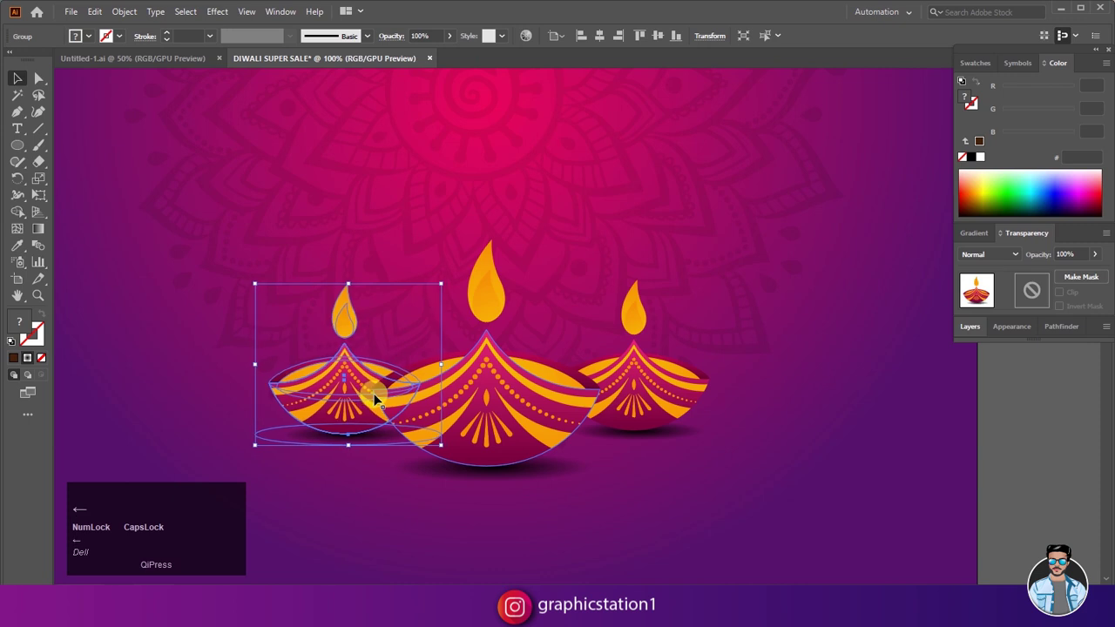
{"action": "left_click", "coordinate": [206, 415]}
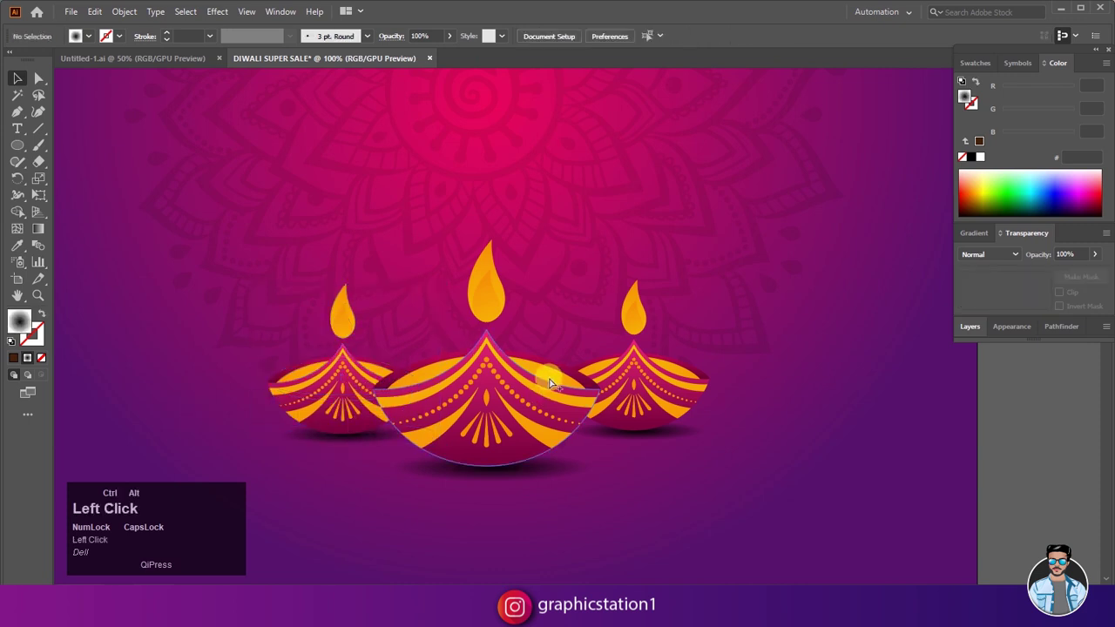
{"action": "scroll", "scroll_direction": "down", "scroll_amount": 3}
{"action": "left_click", "coordinate": [868, 419]}
{"action": "scroll", "scroll_direction": "down", "scroll_amount": 3}
{"action": "scroll", "scroll_direction": "up", "scroll_amount": 3}
{"action": "scroll", "scroll_direction": "down", "scroll_amount": 3}
{"action": "scroll", "scroll_direction": "up", "scroll_amount": 3}
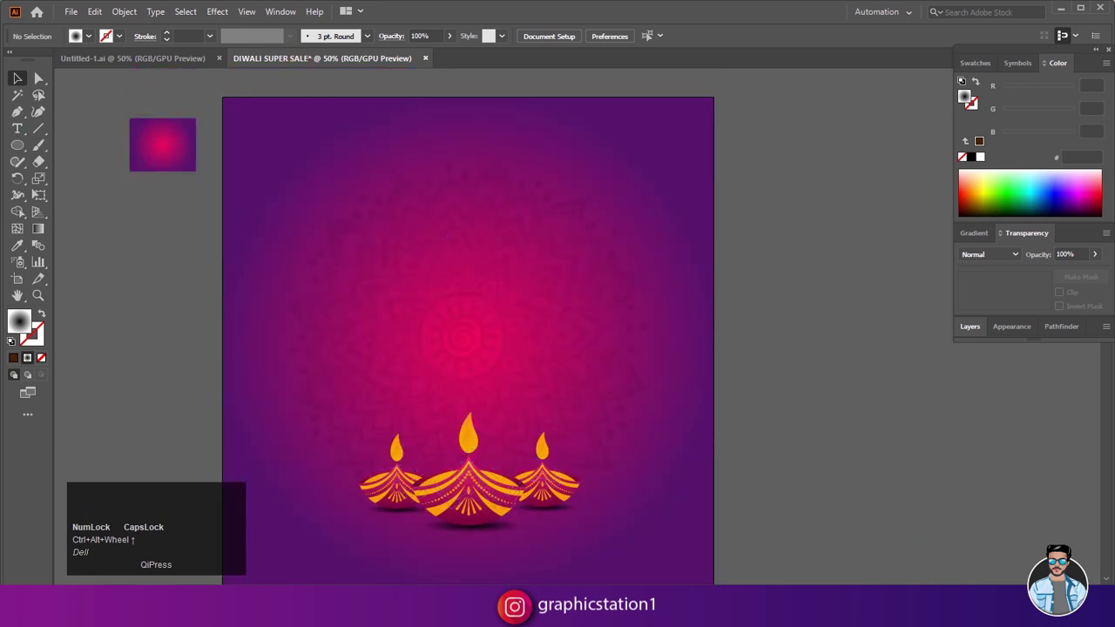
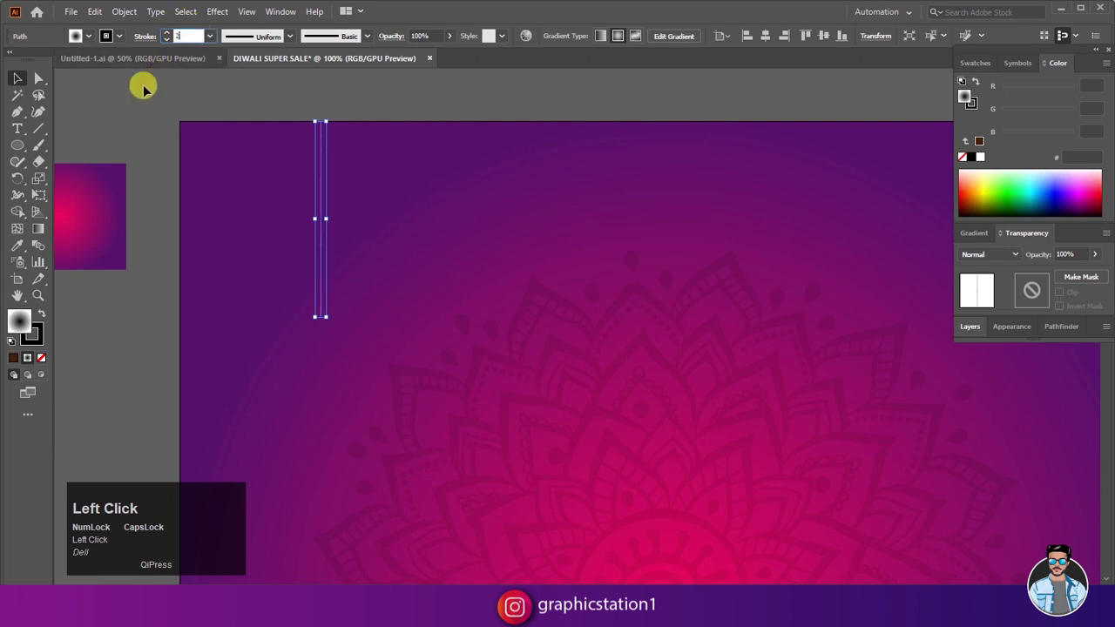
Make the yellow vertical line a dashed stroke with a 12 pt dash and a gap value.
{"action": "scroll", "scroll_direction": "up", "scroll_amount": 3}
{"action": "left_click", "coordinate": [394, 140]}
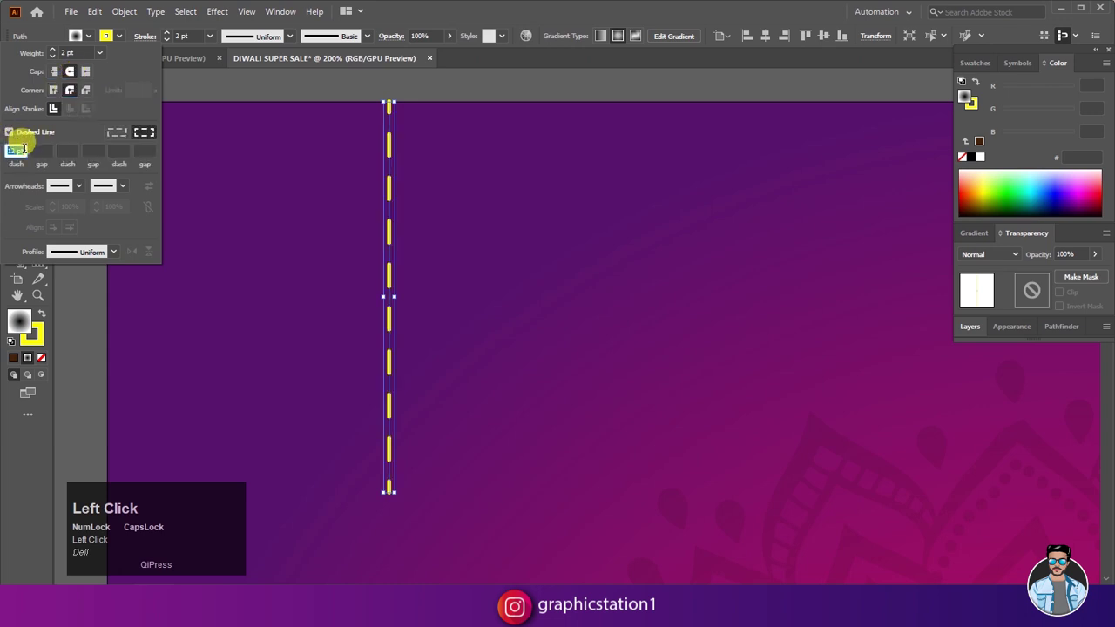
{"action": "key", "text": "Down"}
{"action": "key", "text": "Up"}
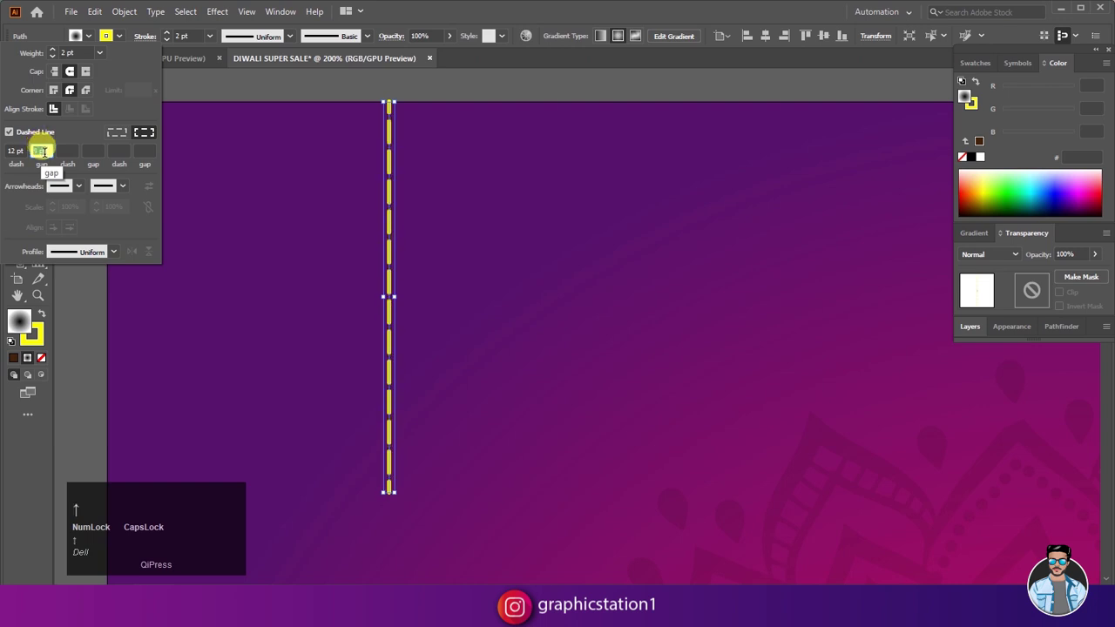
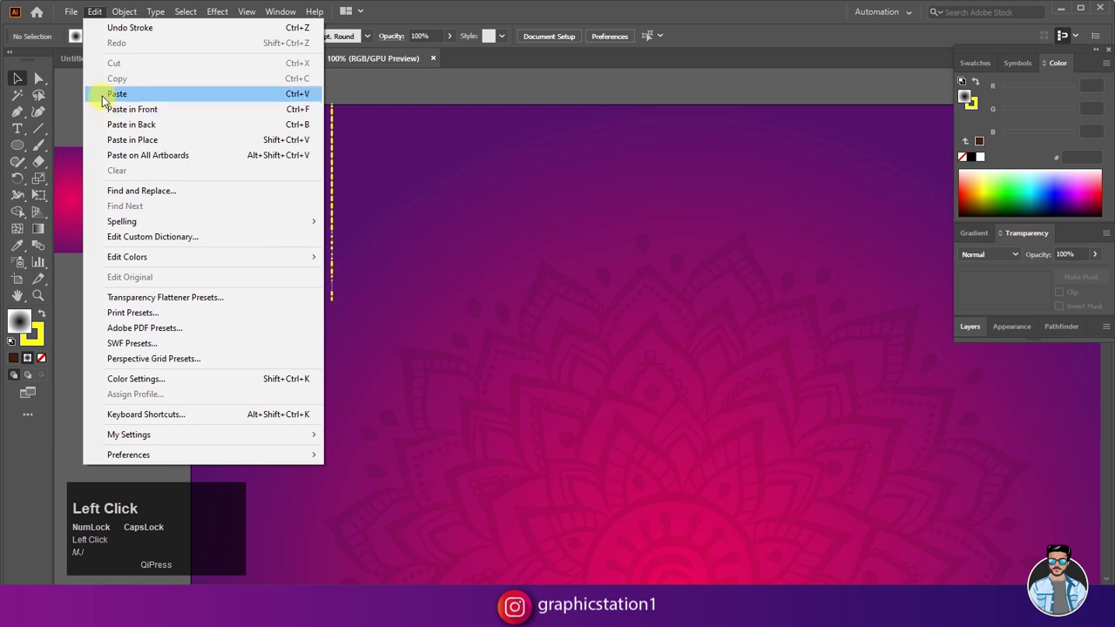
Scale the pasted small diya and hang it at the end of the dashed string.
{"action": "scroll", "scroll_direction": "down", "scroll_amount": 3}
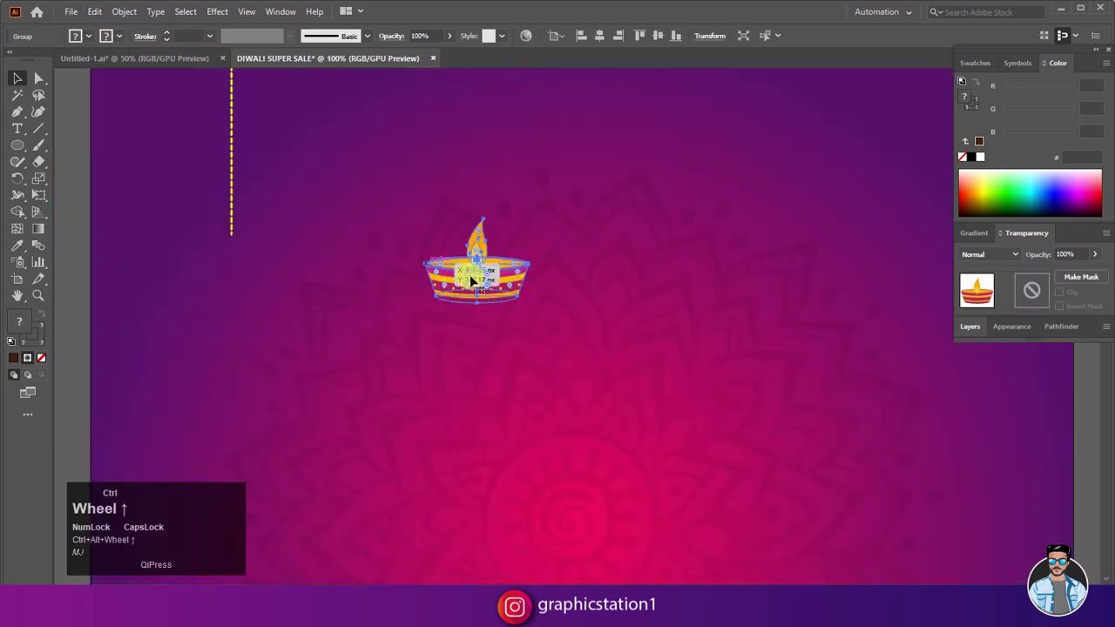
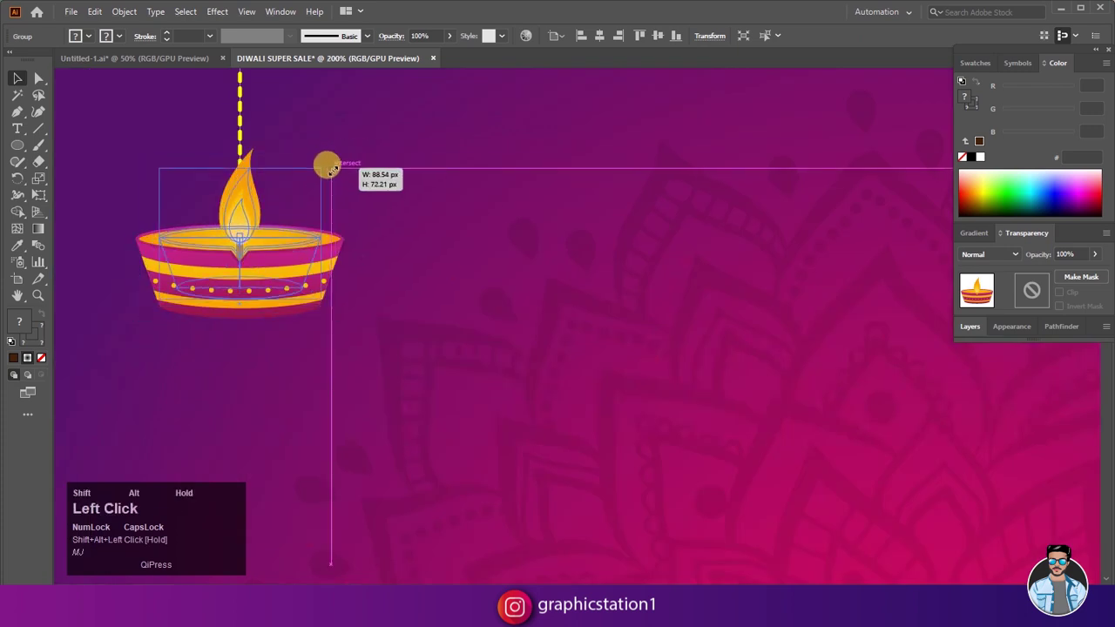
{"action": "scroll", "scroll_direction": "up", "scroll_amount": 3}
{"action": "left_click", "coordinate": [259, 333]}
{"action": "scroll", "scroll_direction": "down", "scroll_amount": 3}
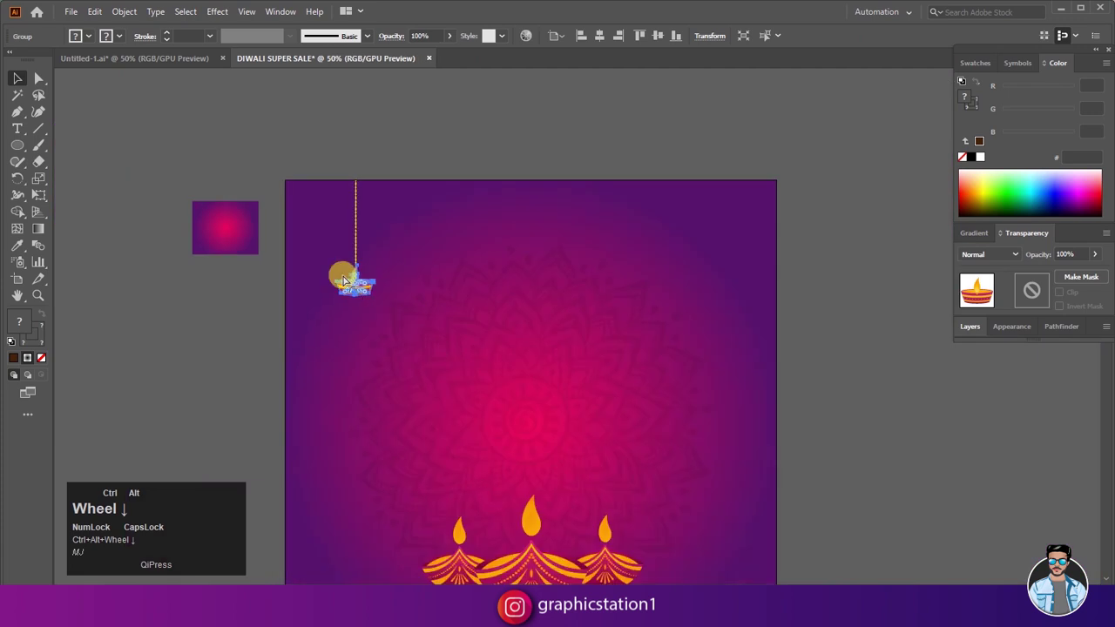
{"action": "left_click", "coordinate": [246, 327]}
{"action": "scroll", "scroll_direction": "up", "scroll_amount": 3}
{"action": "left_click", "coordinate": [347, 288]}
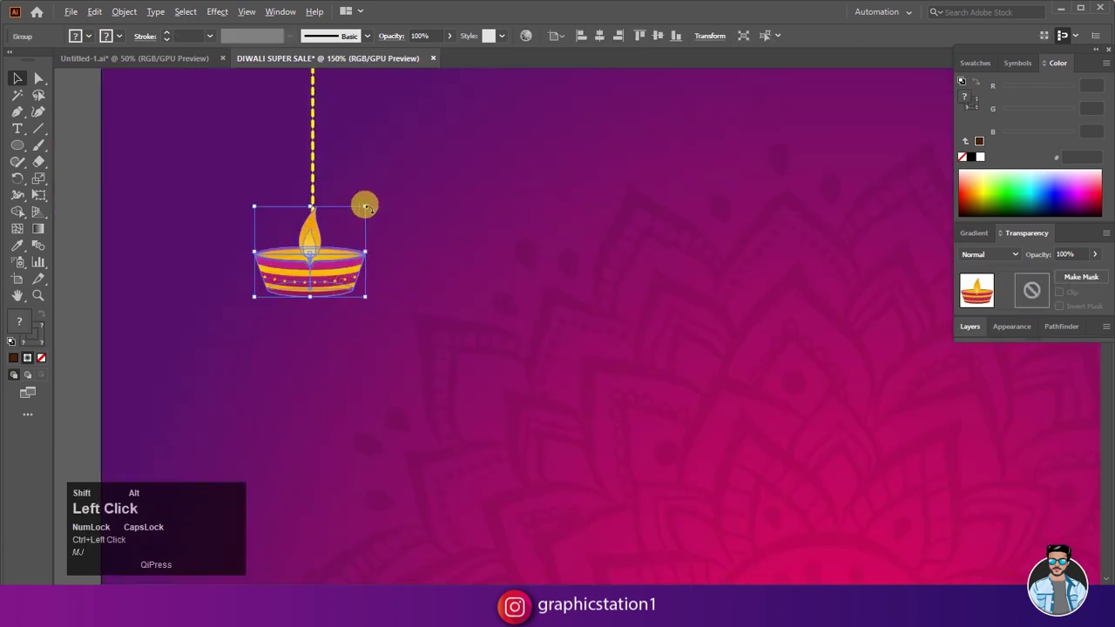
{"action": "left_click", "coordinate": [365, 206]}
{"action": "scroll", "scroll_direction": "down", "scroll_amount": 3}
{"action": "left_click_drag", "start_coordinate": [168, 331], "coordinate": [900, 309]}
Alt-drag a second hanging lamp to the right edge and lengthen its string so it hangs lower.
{"action": "left_click_drag", "start_coordinate": [316, 258], "coordinate": [320, 283]}
{"action": "left_click_drag", "start_coordinate": [741, 296], "coordinate": [899, 311]}
{"action": "scroll", "scroll_direction": "down", "scroll_amount": 3}
{"action": "scroll", "scroll_direction": "up", "scroll_amount": 3}
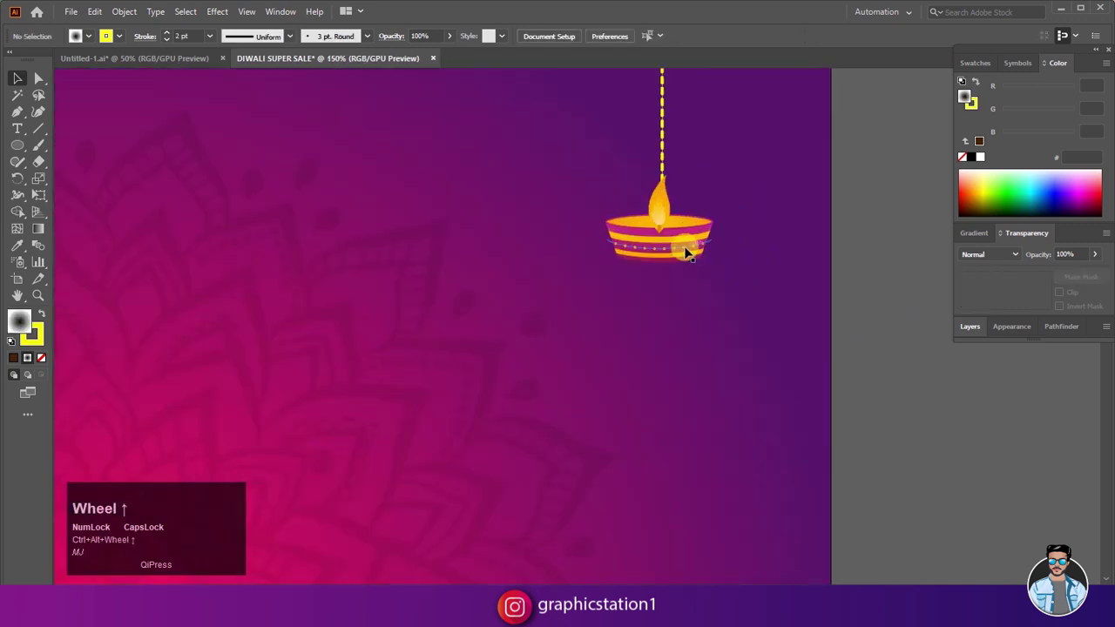
{"action": "left_click_drag", "start_coordinate": [689, 253], "coordinate": [683, 286]}
Copy the left lamp and string into a third, larger lamp hanging lower beside it.
{"action": "scroll", "scroll_direction": "down", "scroll_amount": 3}
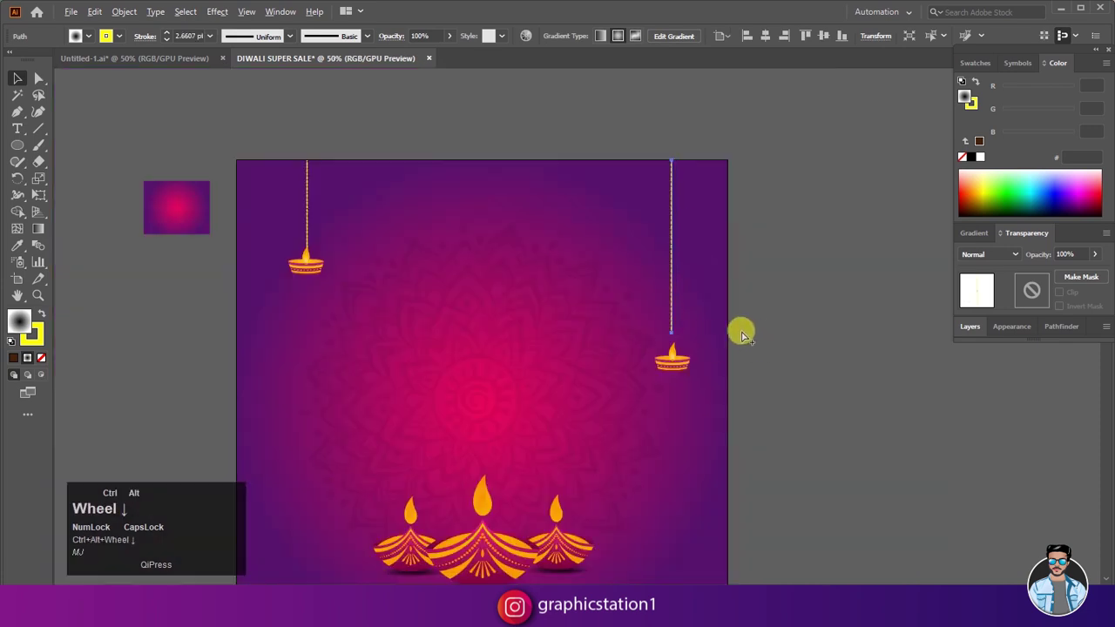
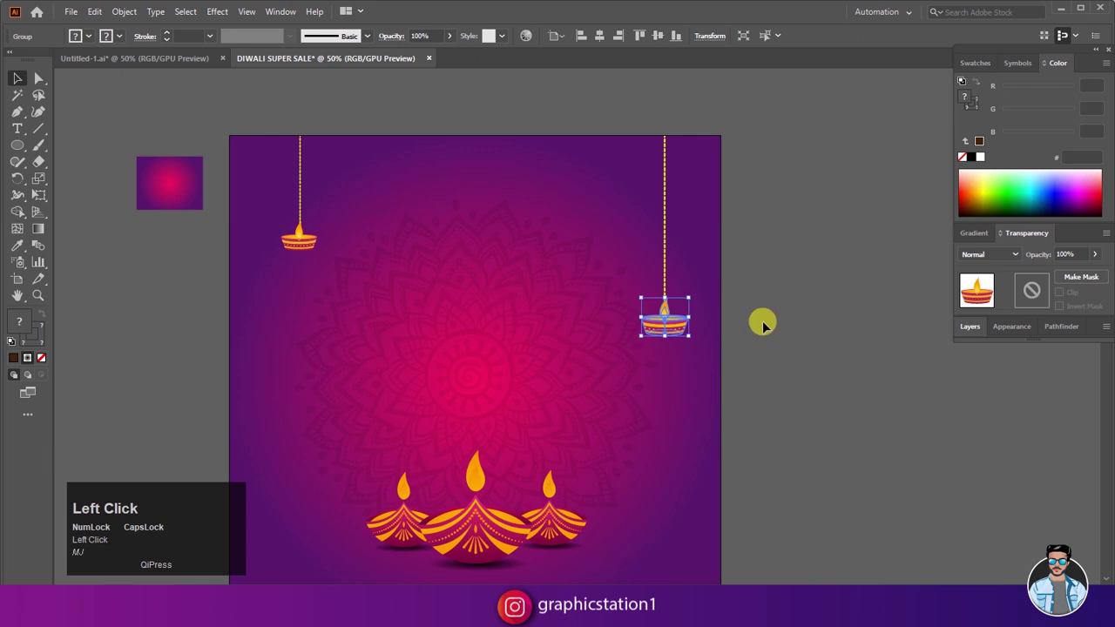
{"action": "scroll", "scroll_direction": "down", "scroll_amount": 3}
{"action": "scroll", "scroll_direction": "up", "scroll_amount": 3}
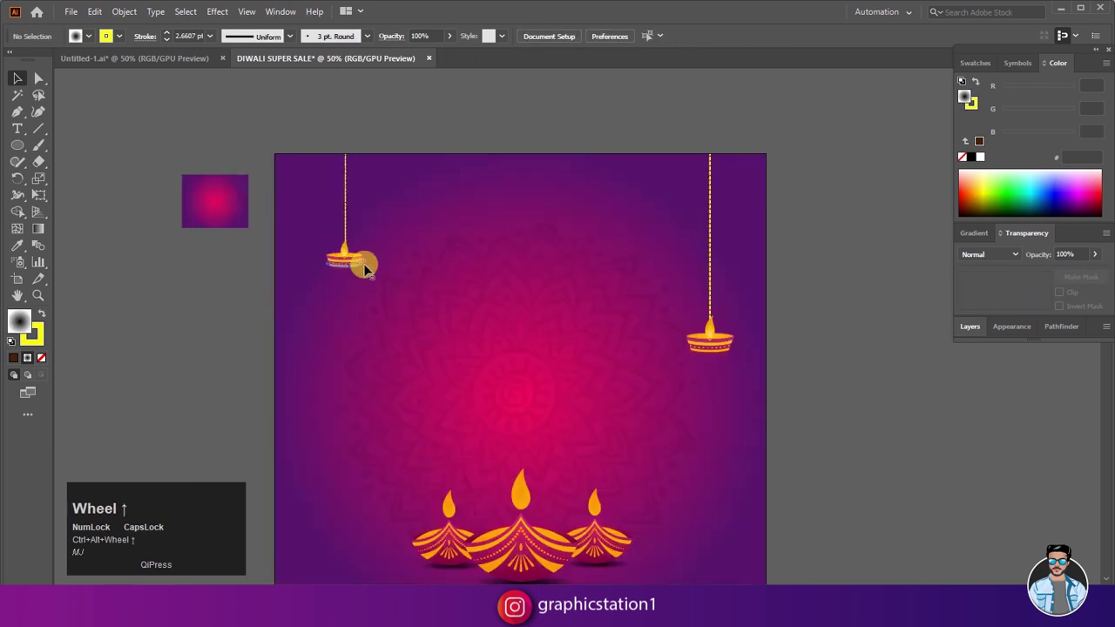
{"action": "left_click_drag", "start_coordinate": [732, 173], "coordinate": [205, 306]}
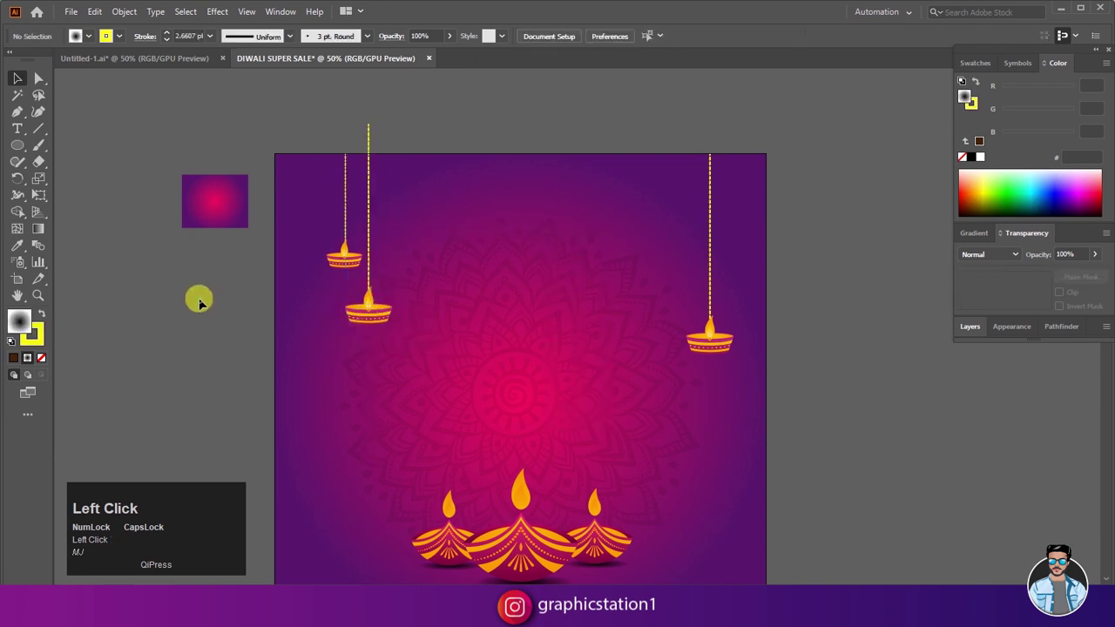
{"action": "scroll", "scroll_direction": "down", "scroll_amount": 3}
{"action": "left_click", "coordinate": [766, 402]}
{"action": "scroll", "scroll_direction": "down", "scroll_amount": 3}
{"action": "scroll", "scroll_direction": "up", "scroll_amount": 3}
Draw a dashed yellow oval garland across the top and place a second overlapping one to the left.
{"action": "left_click", "coordinate": [705, 291]}
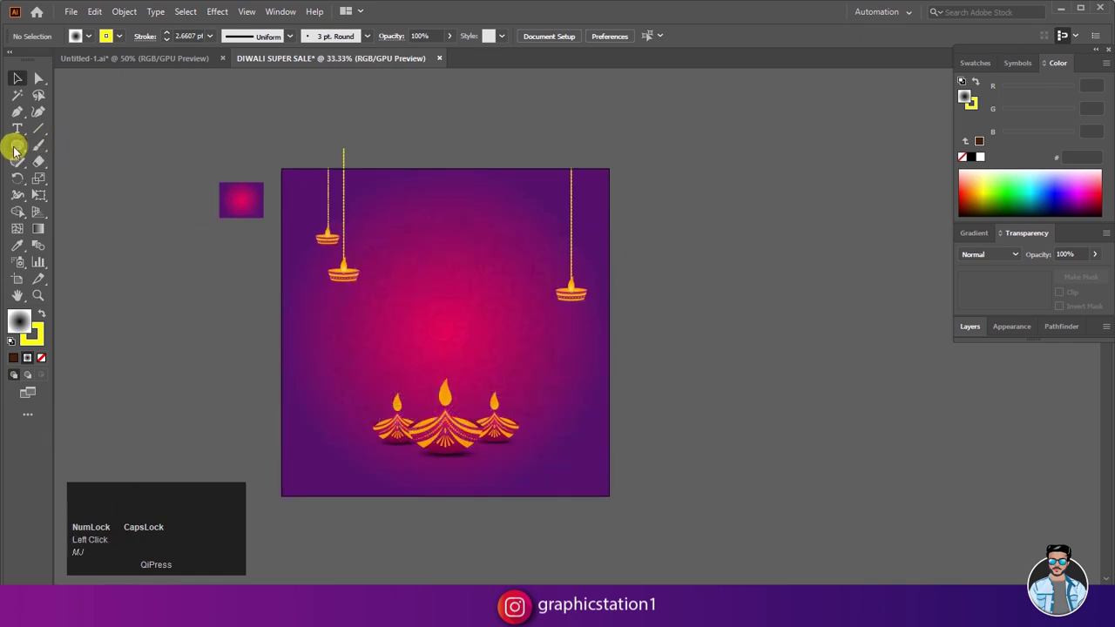
{"action": "left_click_drag", "start_coordinate": [18, 154], "coordinate": [60, 155]}
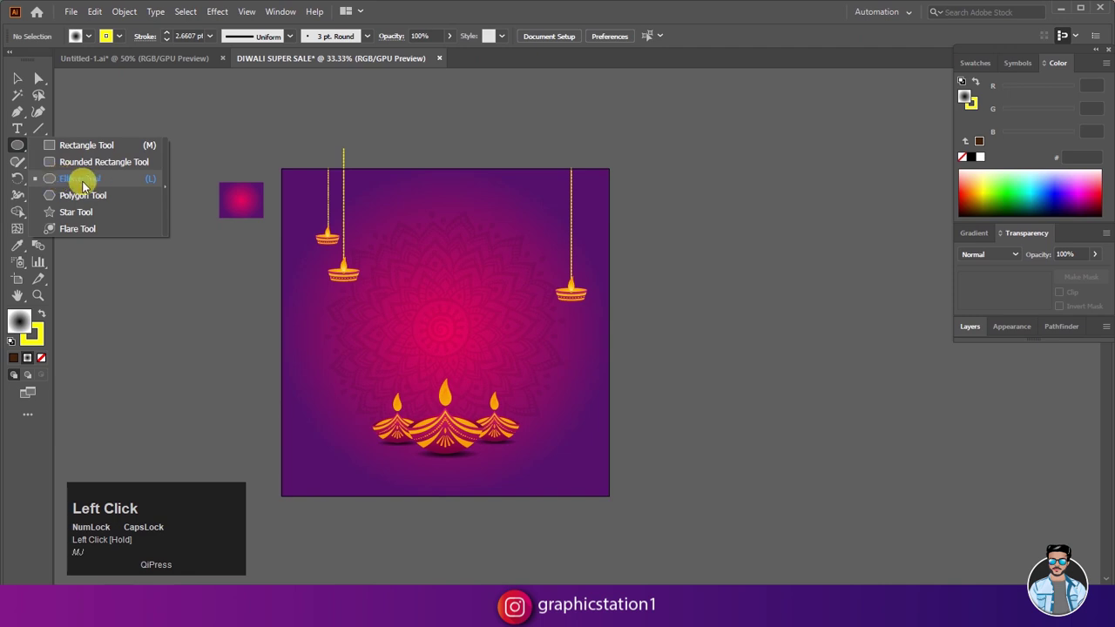
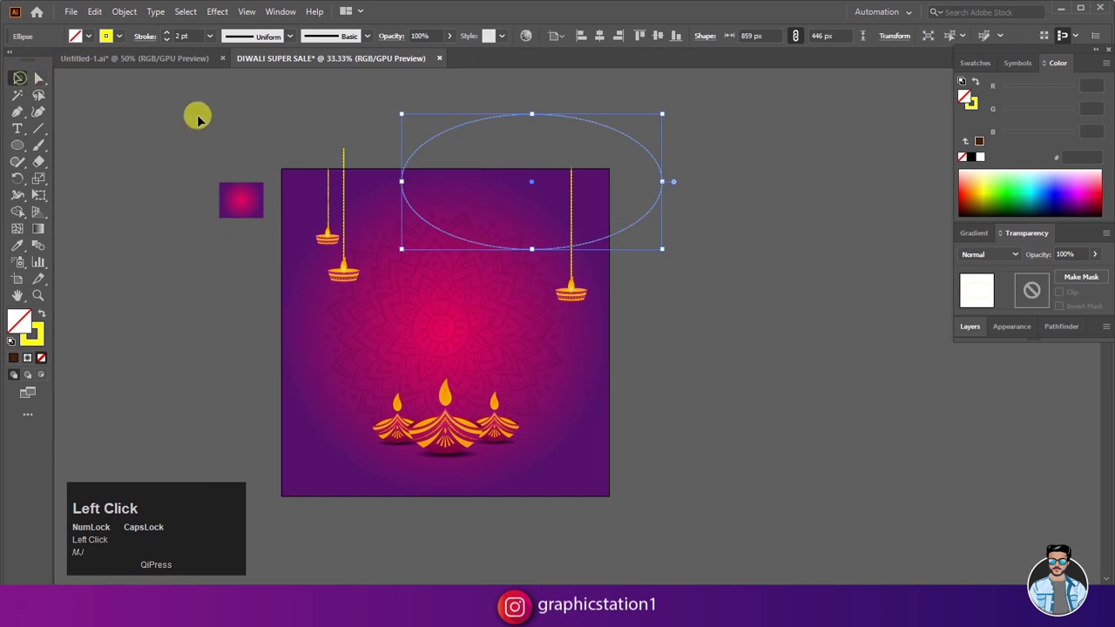
{"action": "scroll", "scroll_direction": "up", "scroll_amount": 3}
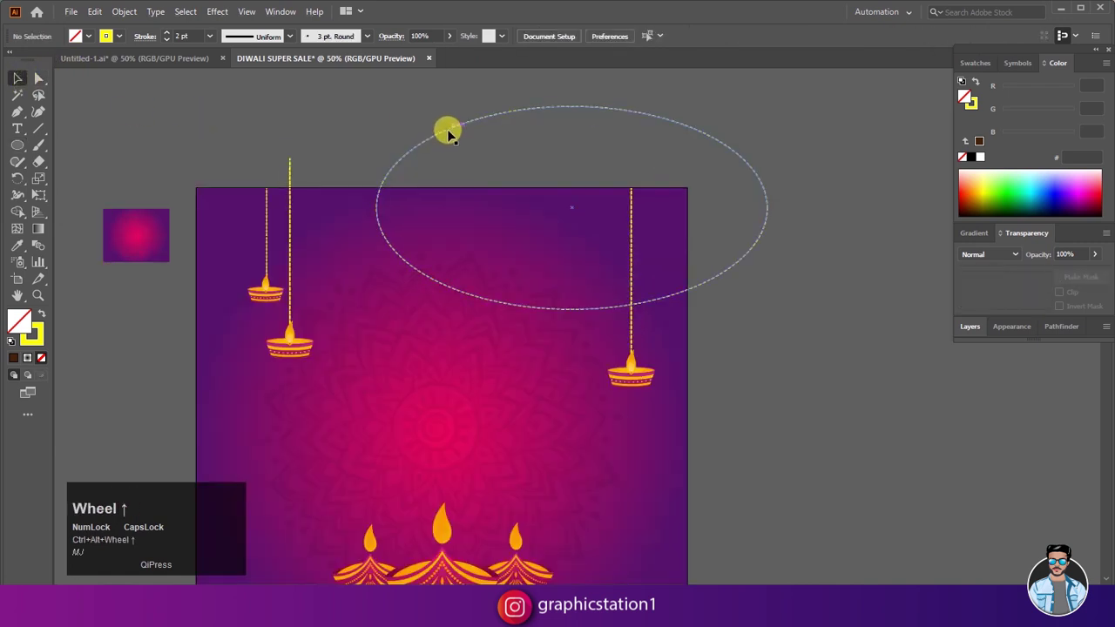
{"action": "left_click_drag", "start_coordinate": [453, 135], "coordinate": [116, 246]}
{"action": "left_click", "coordinate": [116, 246]}
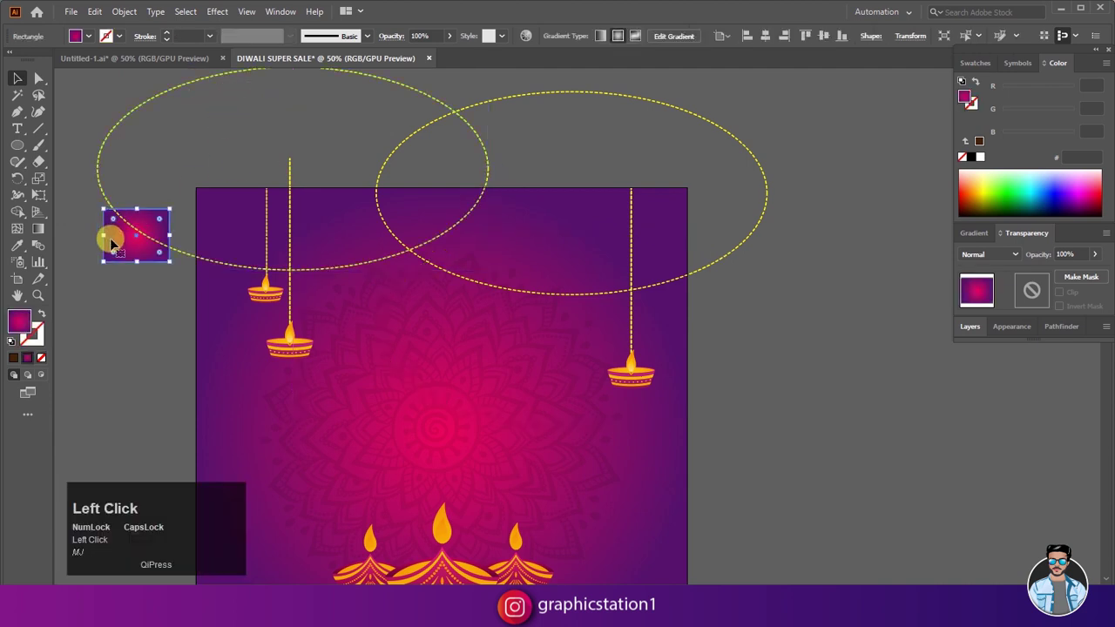
{"action": "key", "text": "Delete"}
{"action": "scroll", "scroll_direction": "down", "scroll_amount": 3}
Switch to Untitled-1 and select the poster text lines.
{"action": "left_click", "coordinate": [191, 298]}
{"action": "scroll", "scroll_direction": "up", "scroll_amount": 3}
{"action": "left_click_drag", "start_coordinate": [354, 243], "coordinate": [155, 296]}
{"action": "scroll", "scroll_direction": "down", "scroll_amount": 3}
{"action": "scroll", "scroll_direction": "up", "scroll_amount": 3}
{"action": "left_click", "coordinate": [596, 292]}
{"action": "scroll", "scroll_direction": "down", "scroll_amount": 3}
{"action": "scroll", "scroll_direction": "up", "scroll_amount": 3}
Paste the text lines into the poster and set DIWALI in Cassandra Personal Use script, filled white.
{"action": "left_click_drag", "start_coordinate": [617, 312], "coordinate": [101, 19]}
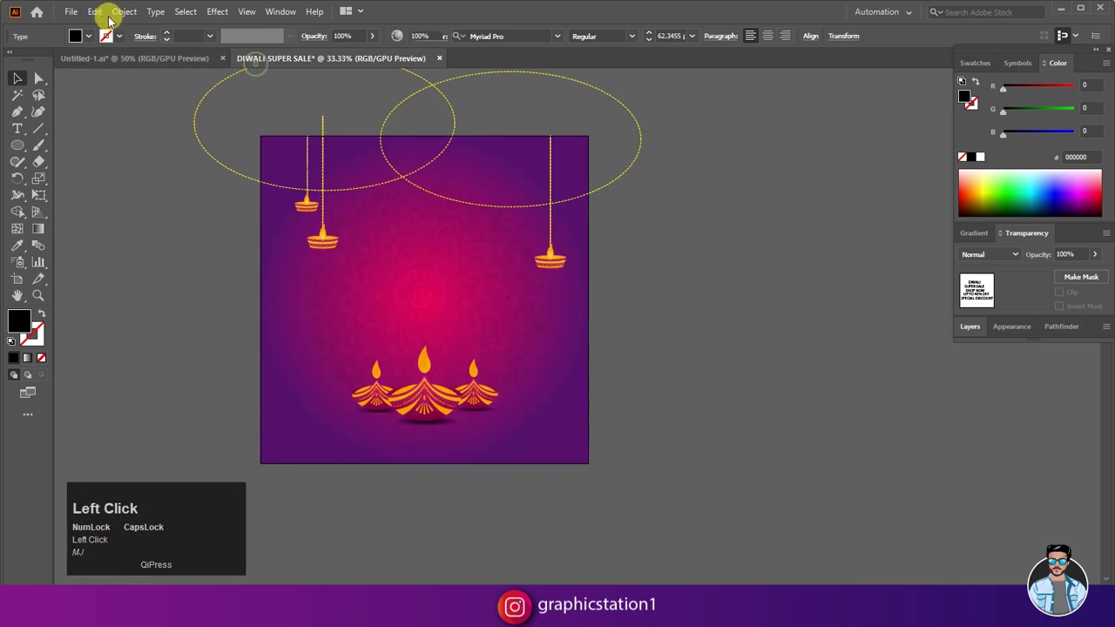
{"action": "scroll", "scroll_direction": "down", "scroll_amount": 3}
{"action": "left_click_drag", "start_coordinate": [402, 289], "coordinate": [318, 367]}
{"action": "scroll", "scroll_direction": "up", "scroll_amount": 3}
{"action": "left_click_drag", "start_coordinate": [187, 261], "coordinate": [889, 44]}
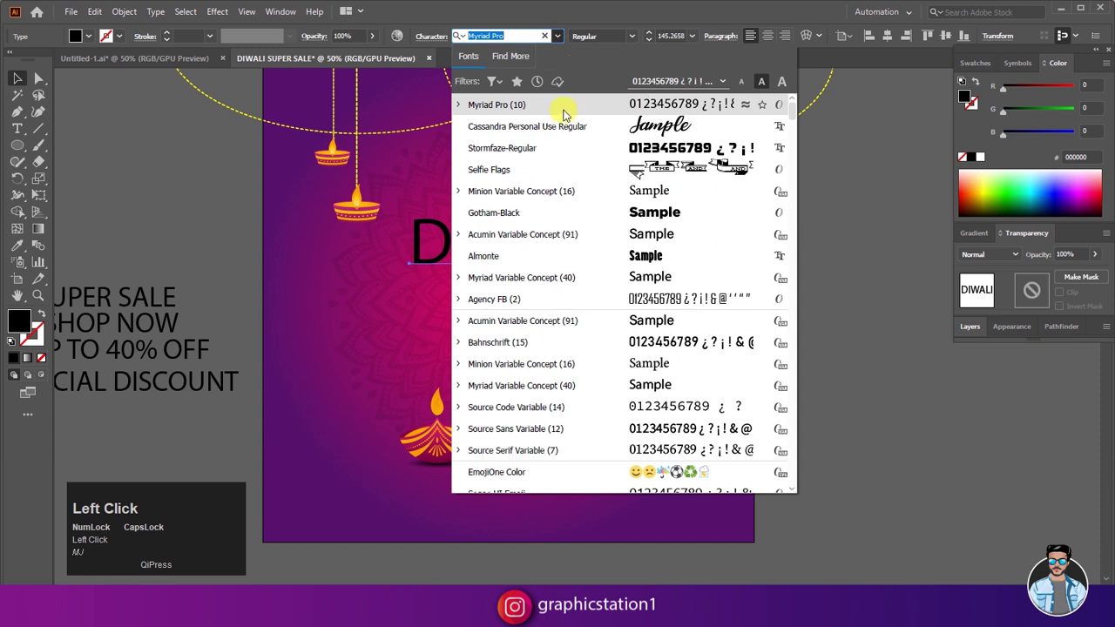
{"action": "key", "text": "ctrl+w"}
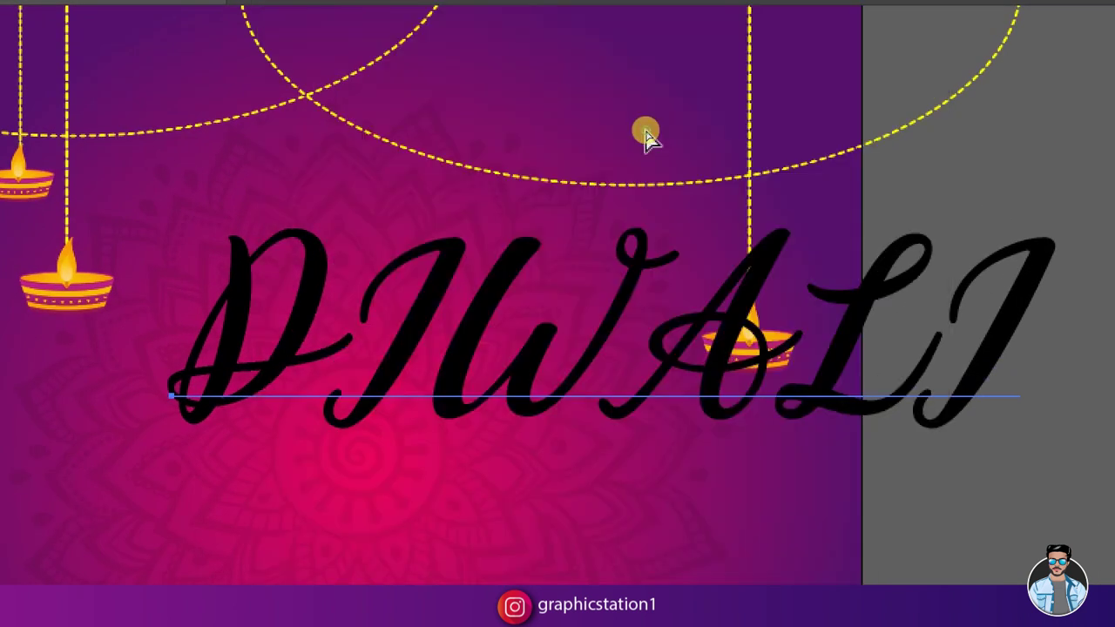
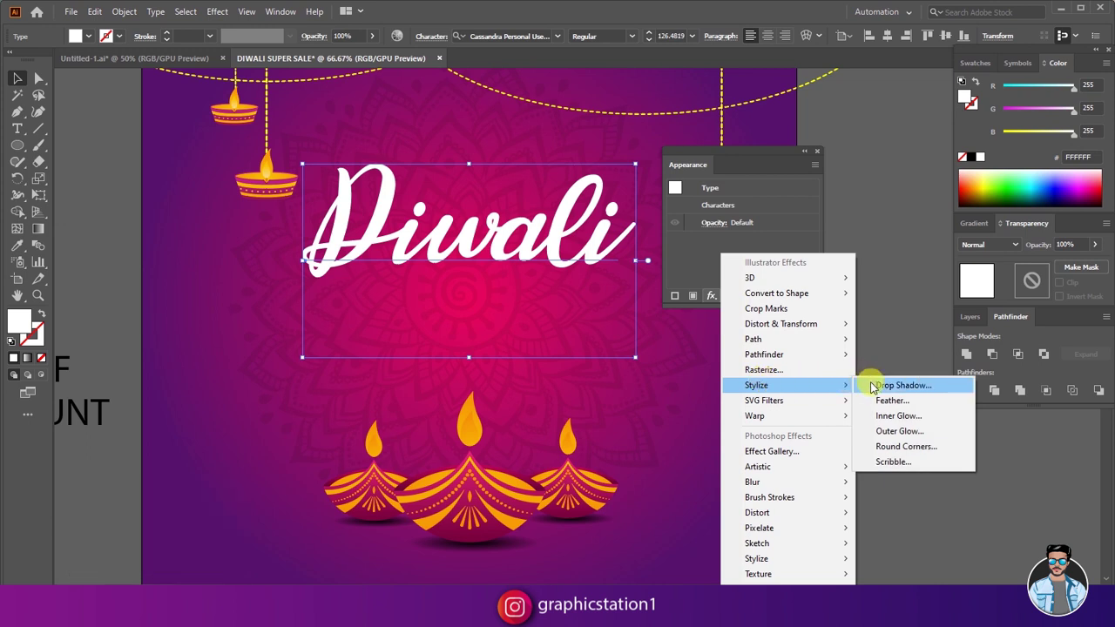
Add a Stylize > Drop Shadow effect to the white Diwali title and confirm it.
{"action": "left_click", "coordinate": [920, 400]}
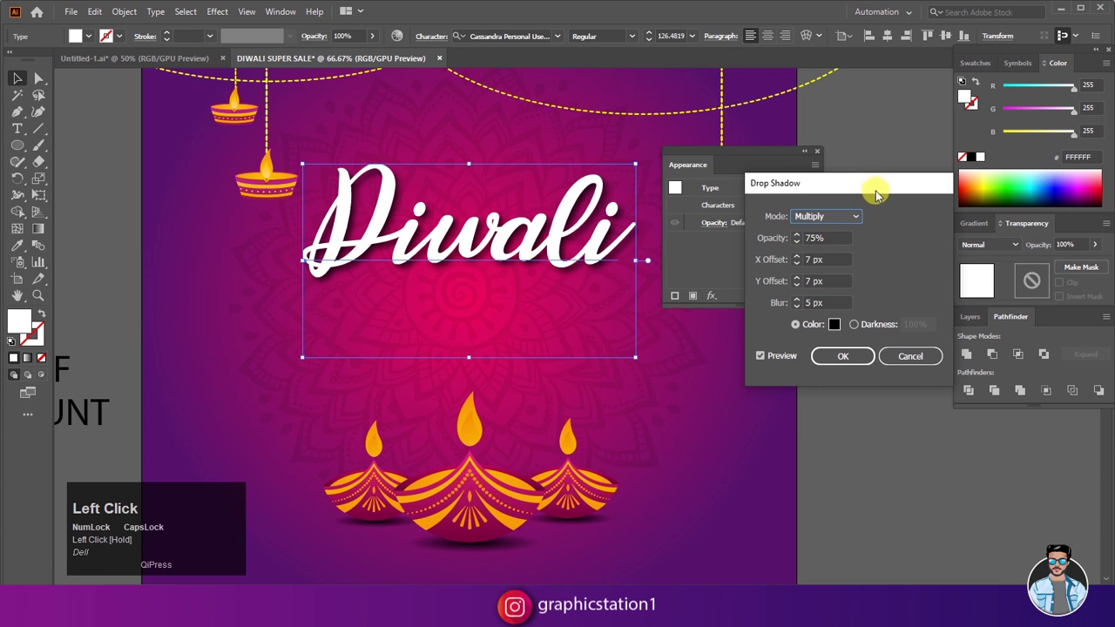
{"action": "left_click_drag", "start_coordinate": [775, 159], "coordinate": [872, 249]}
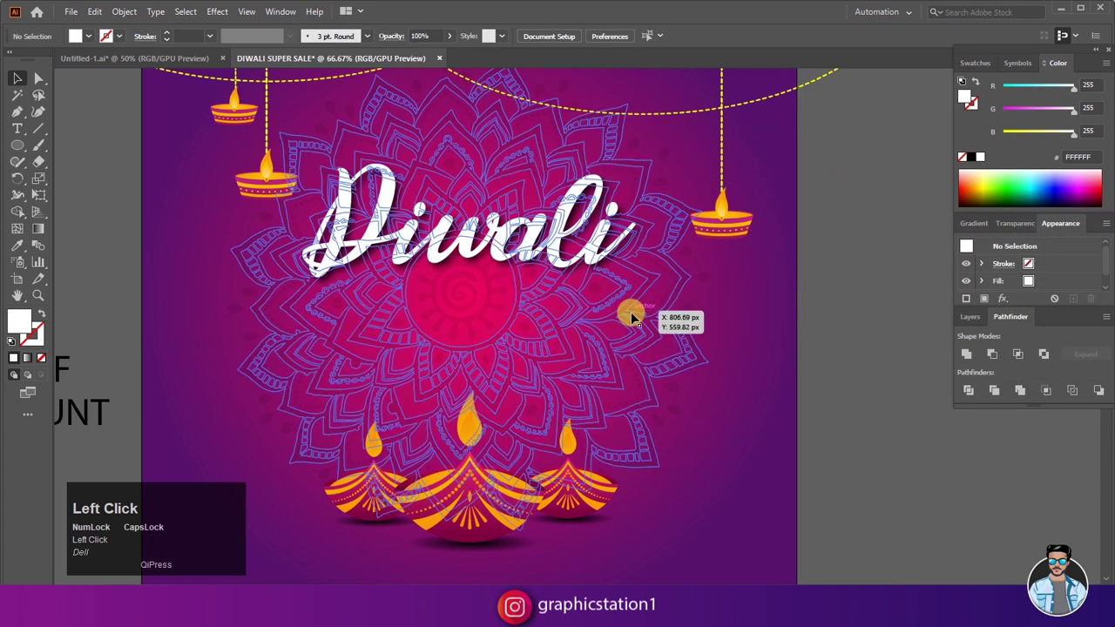
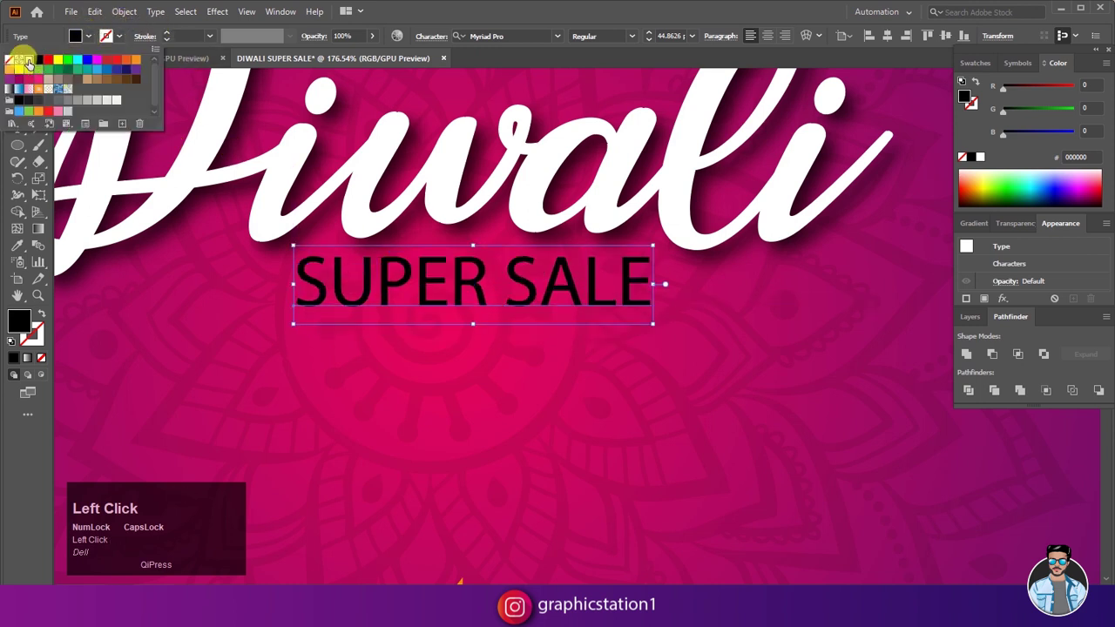
Set the SUPER SALE subtitle's fill to white beneath the Diwali title.
{"action": "scroll", "scroll_direction": "down", "scroll_amount": 3}
{"action": "left_click", "coordinate": [817, 387]}
{"action": "scroll", "scroll_direction": "down", "scroll_amount": 3}
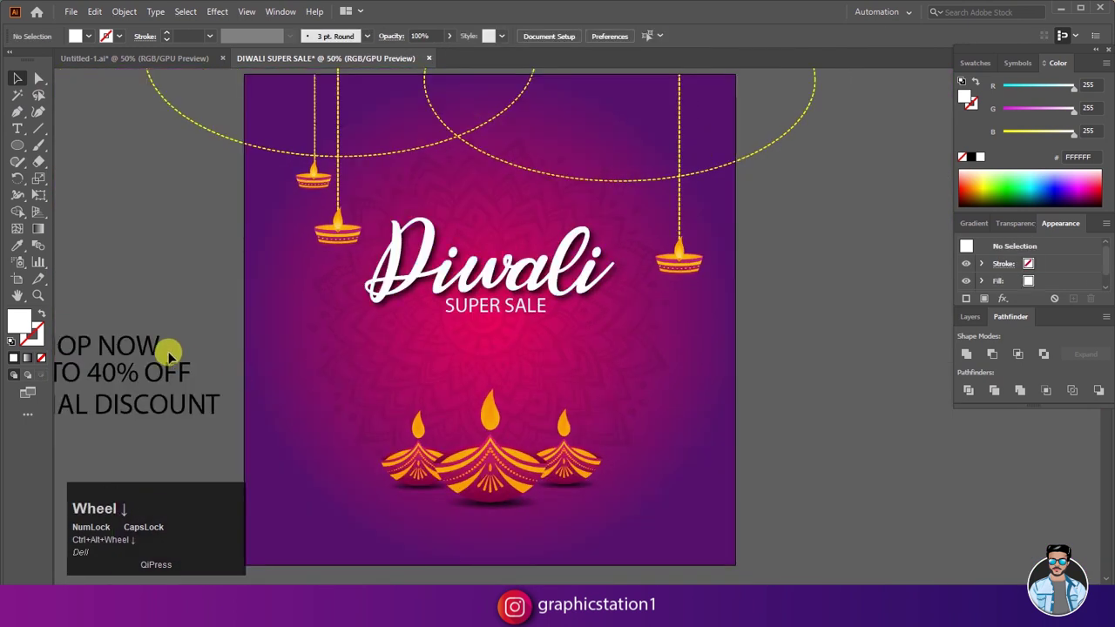
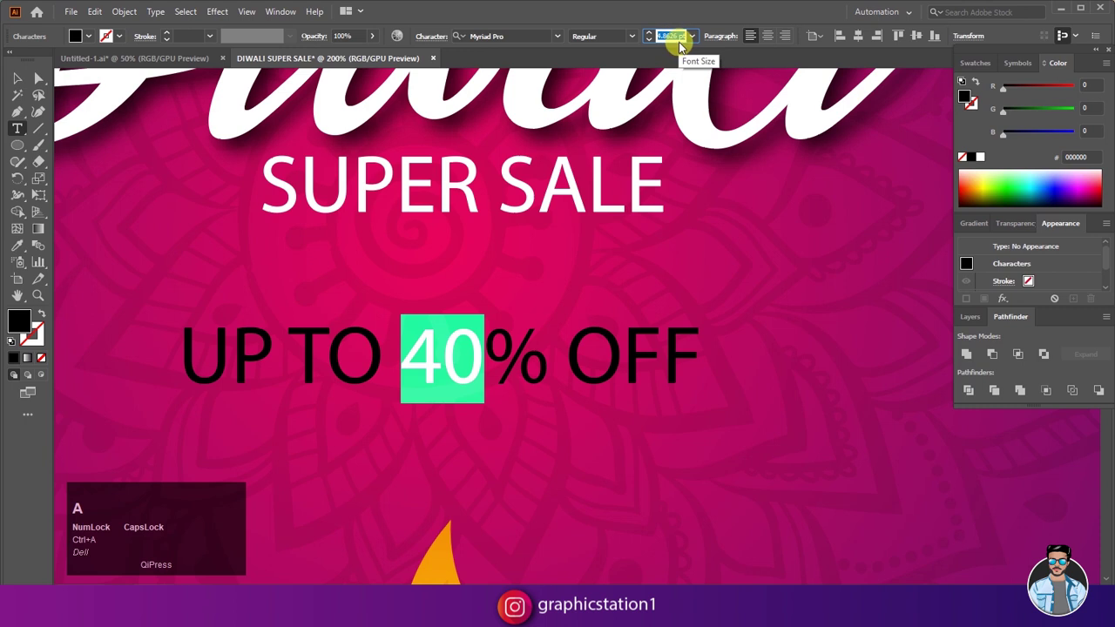
Enlarge the 40 in the UP TO 40% OFF line well beyond the surrounding text.
{"action": "key", "text": "Up"}
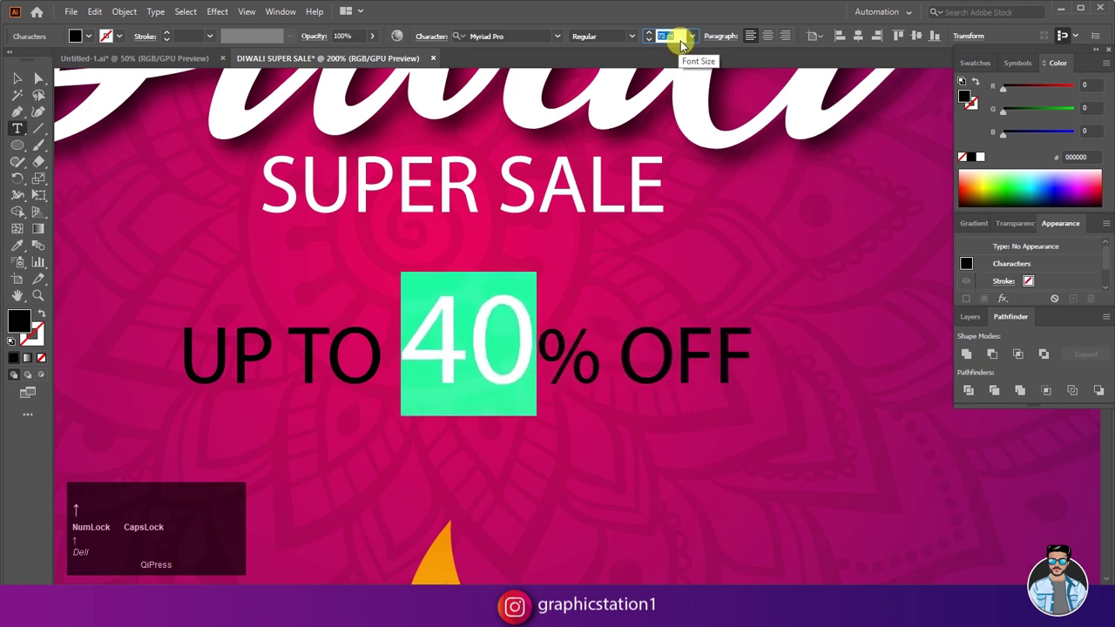
{"action": "key", "text": "Down"}
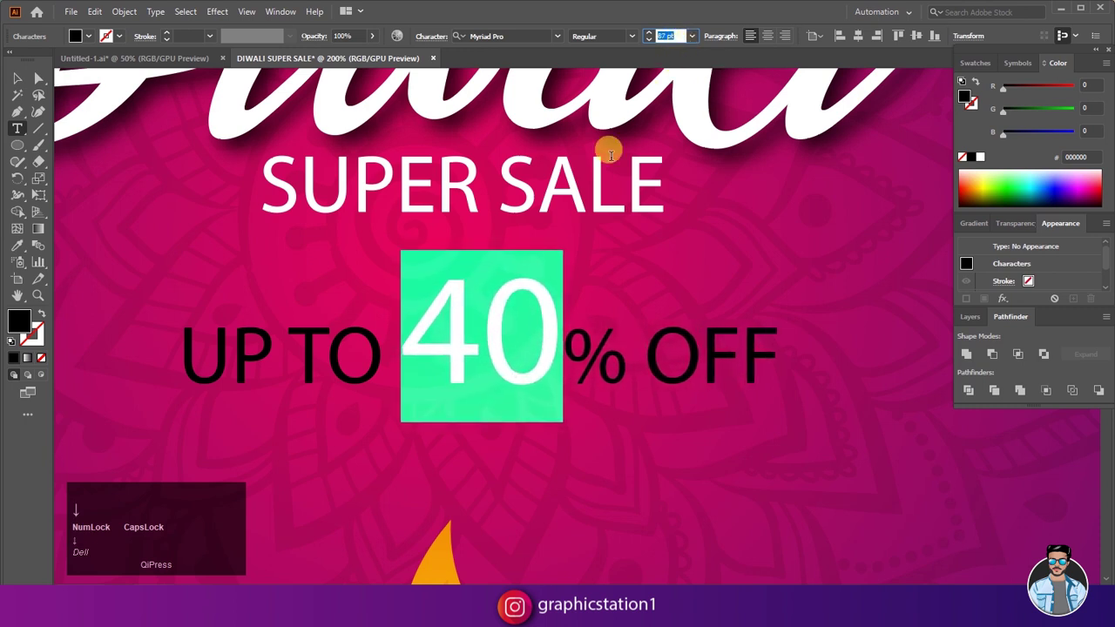
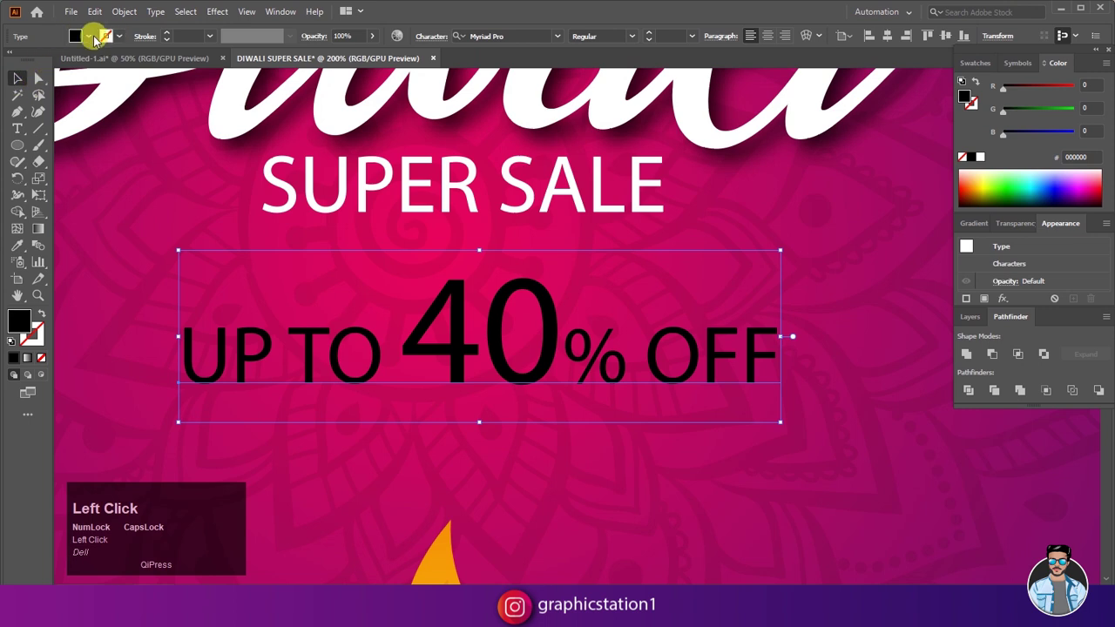
{"action": "scroll", "scroll_direction": "down", "scroll_amount": 3}
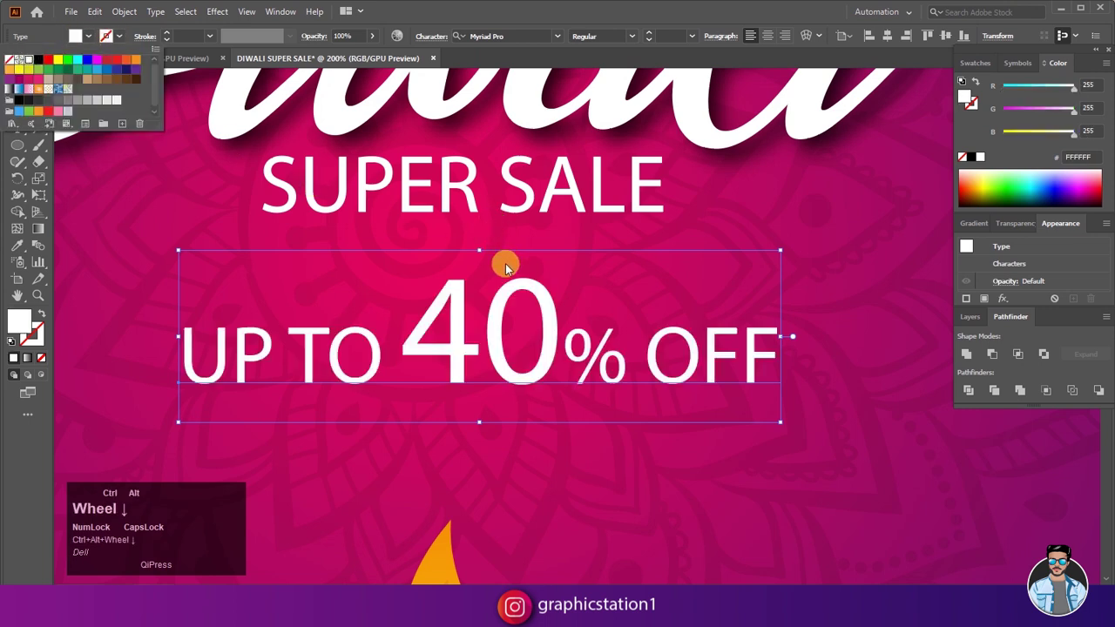
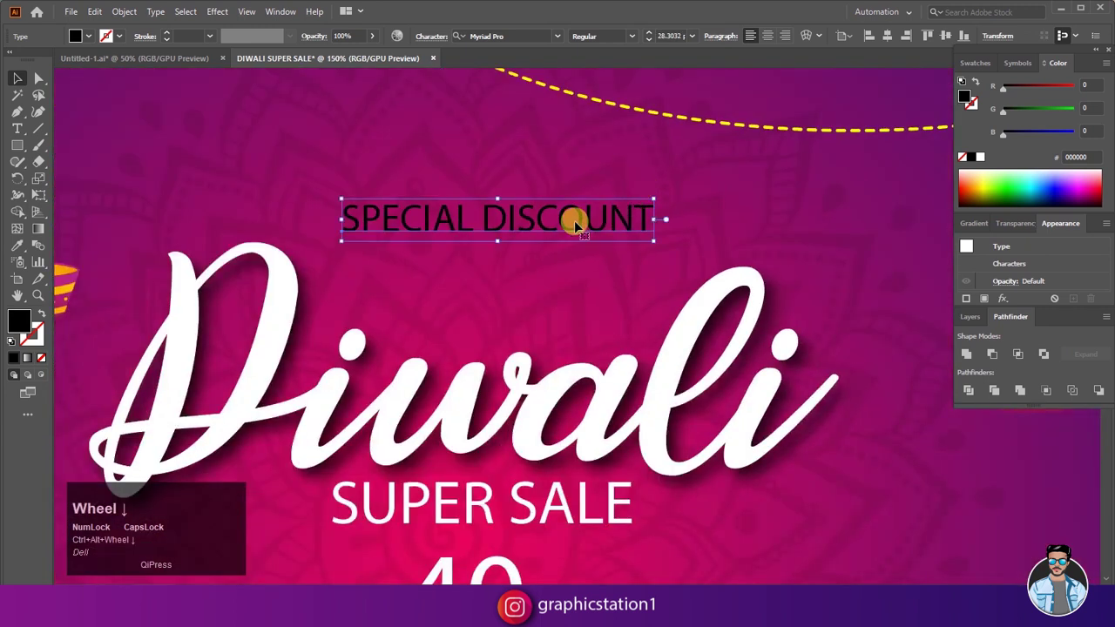
Move the SPECIAL DISCOUNT heading just above the Diwali lettering and deselect.
{"action": "left_click_drag", "start_coordinate": [565, 245], "coordinate": [564, 282]}
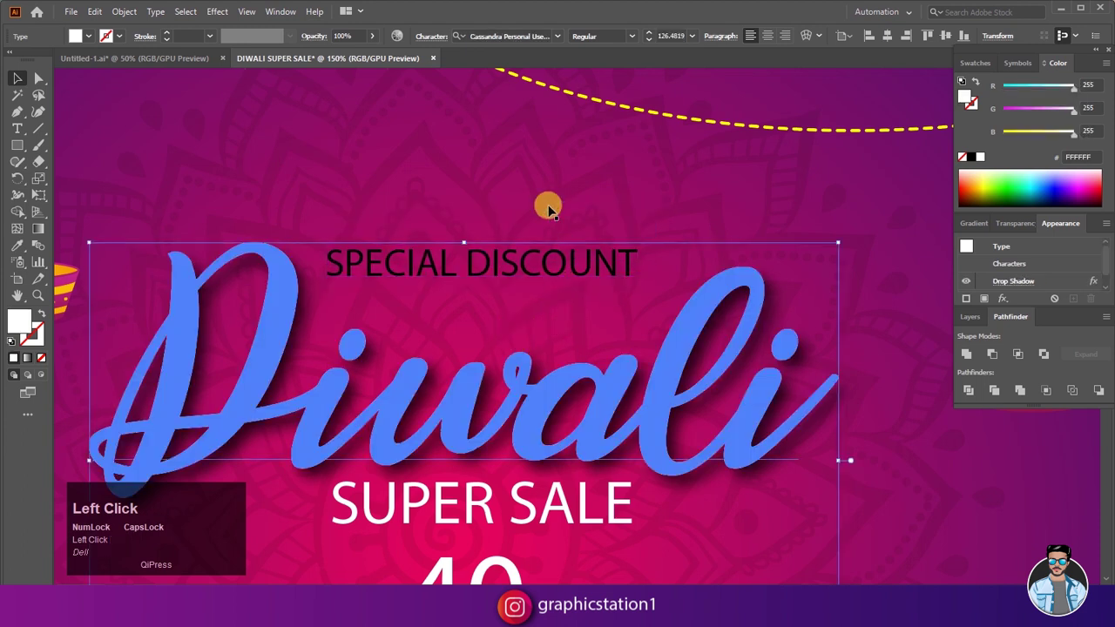
{"action": "scroll", "scroll_direction": "down", "scroll_amount": 3}
{"action": "left_click", "coordinate": [889, 351]}
{"action": "scroll", "scroll_direction": "up", "scroll_amount": 3}
{"action": "scroll", "scroll_direction": "up", "scroll_amount": 3}
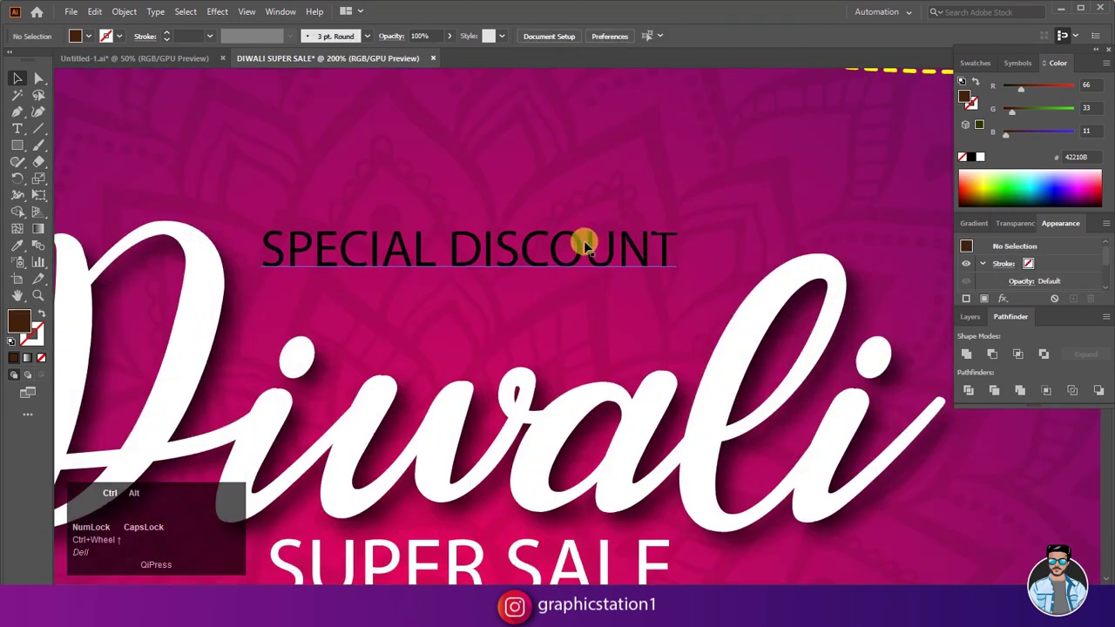
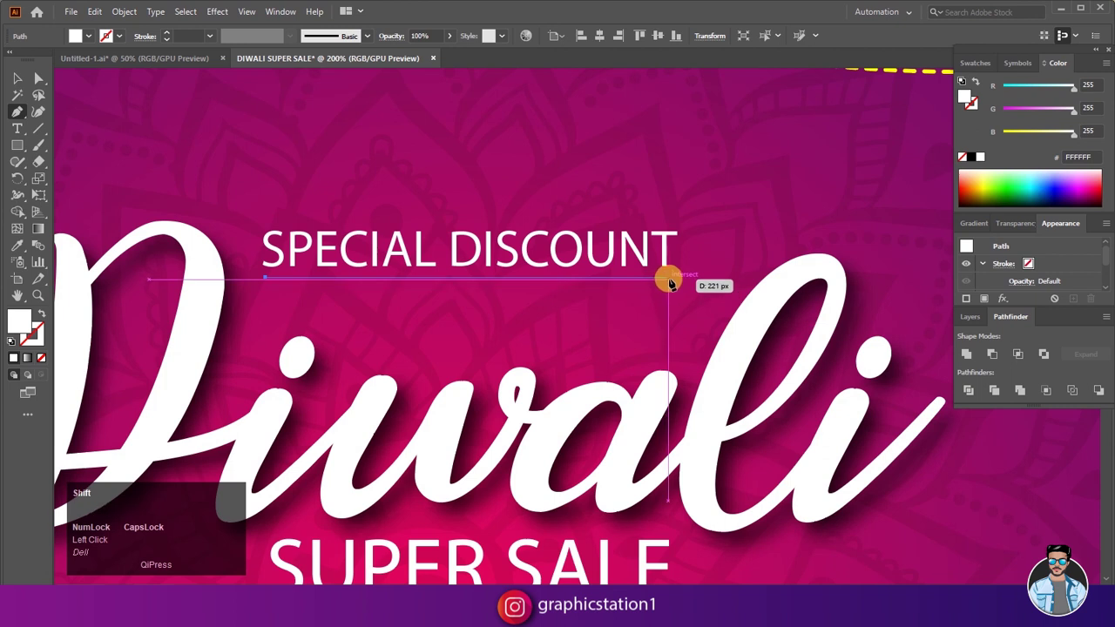
Finish the straight underline under SPECIAL DISCOUNT, give it a white stroke, and fit the artboard in view.
{"action": "left_click", "coordinate": [675, 286]}
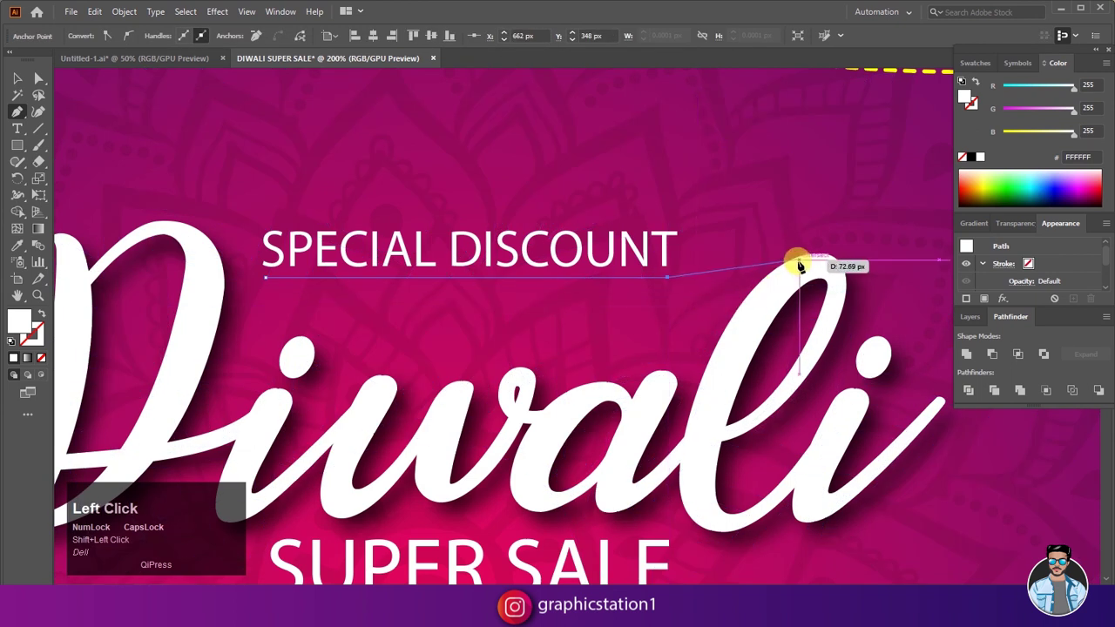
{"action": "key", "text": "Escape"}
{"action": "left_click", "coordinate": [27, 85]}
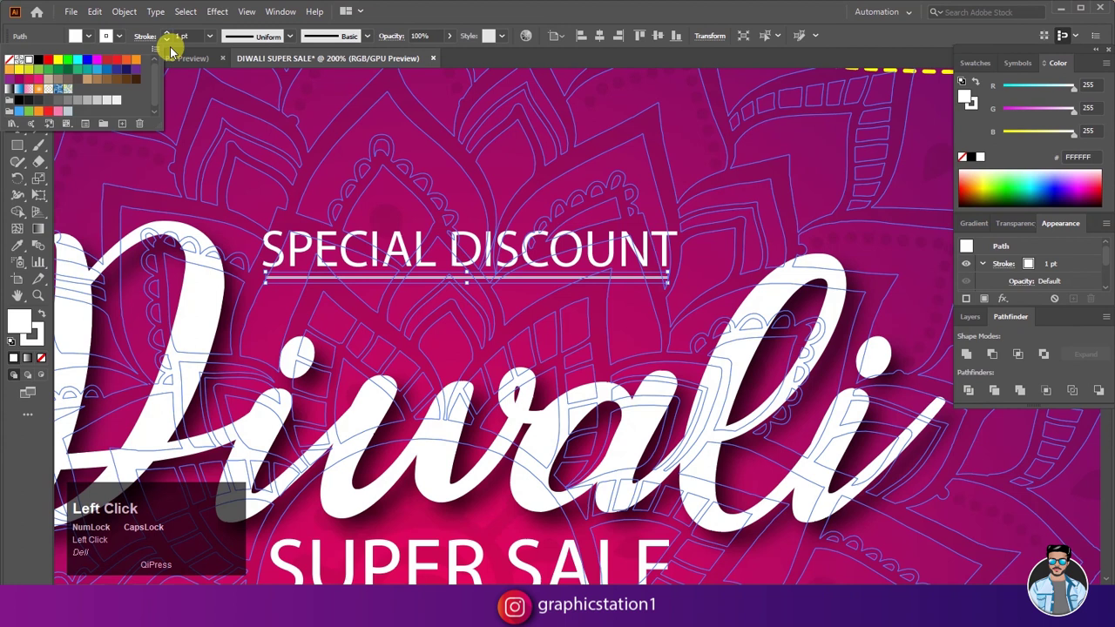
{"action": "left_click", "coordinate": [245, 82]}
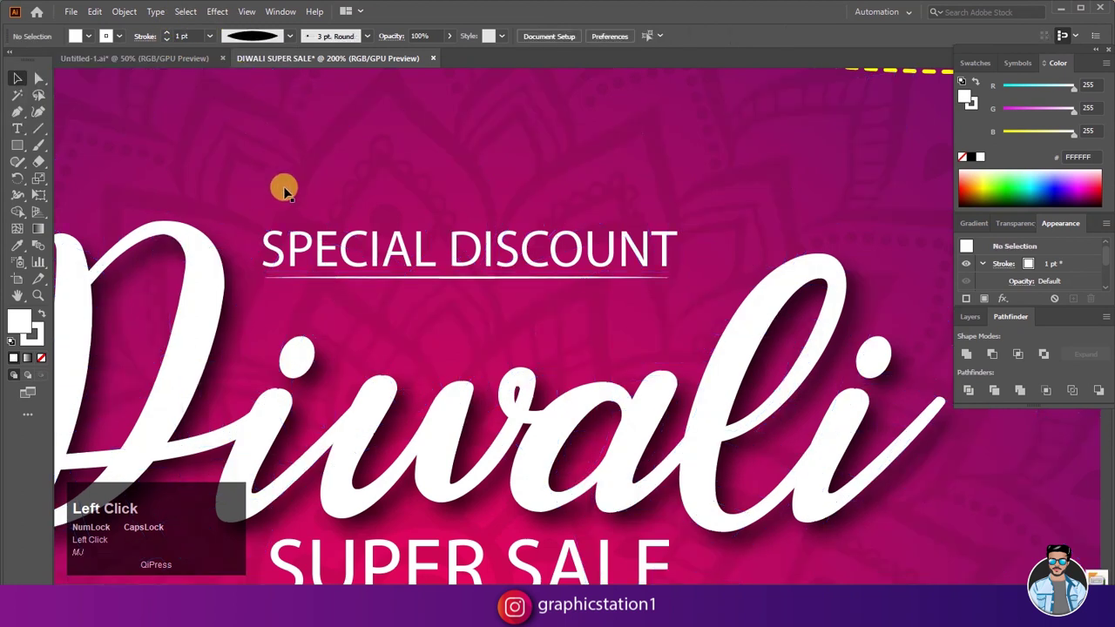
{"action": "scroll", "scroll_direction": "down", "scroll_amount": 3}
{"action": "left_click", "coordinate": [617, 301]}
Switch to the Untitled-1 document holding the star artwork.
{"action": "scroll", "scroll_direction": "down", "scroll_amount": 3}
{"action": "scroll", "scroll_direction": "up", "scroll_amount": 3}
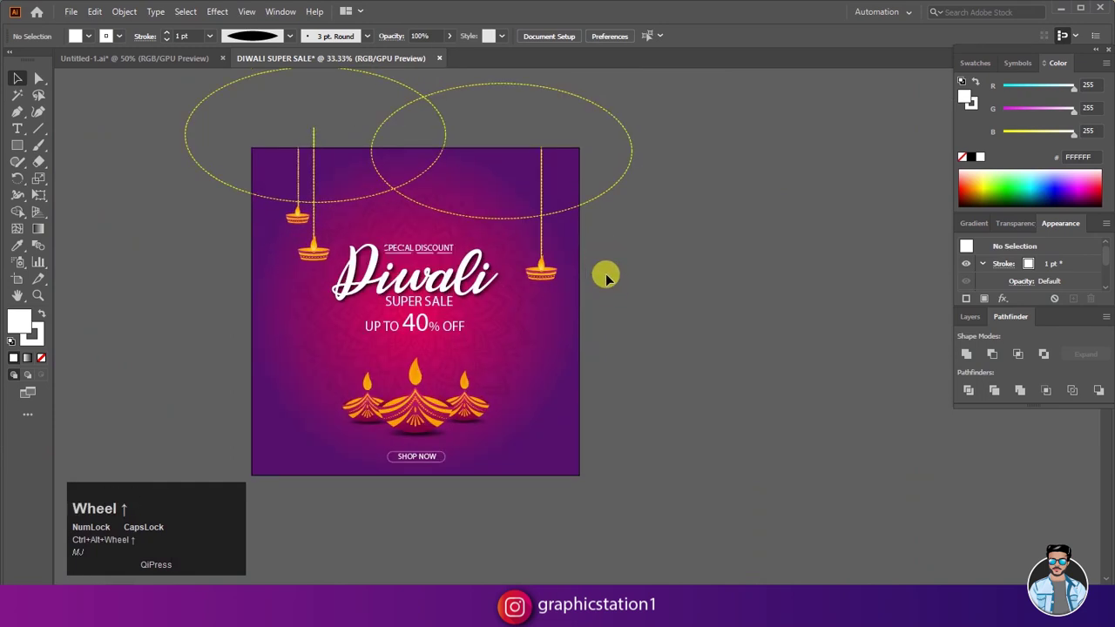
{"action": "scroll", "scroll_direction": "down", "scroll_amount": 3}
{"action": "scroll", "scroll_direction": "up", "scroll_amount": 3}
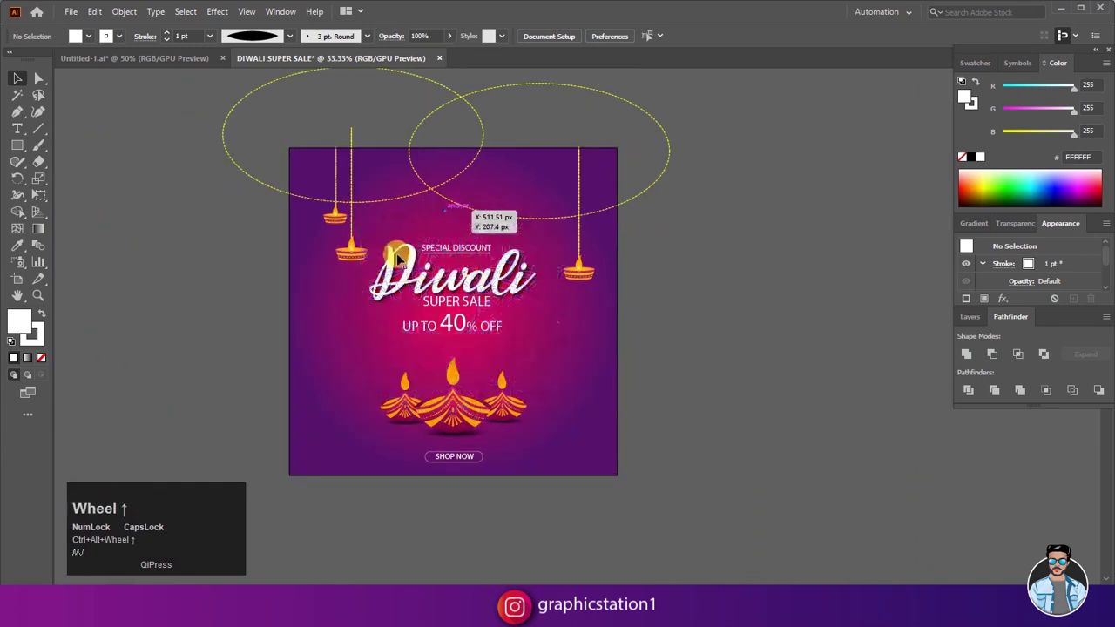
{"action": "left_click", "coordinate": [176, 275]}
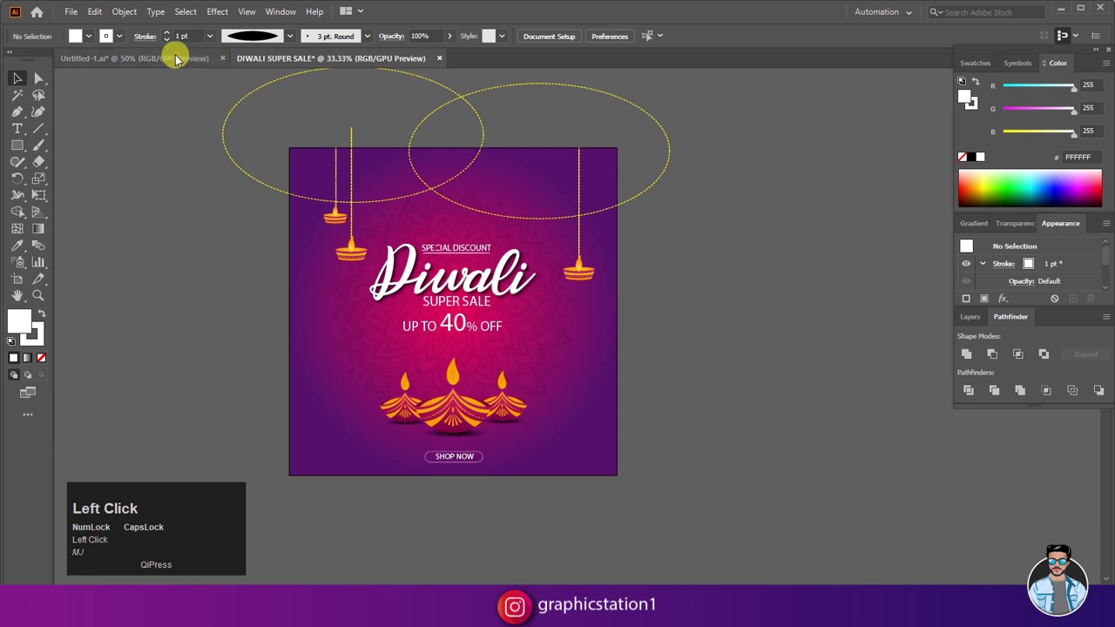
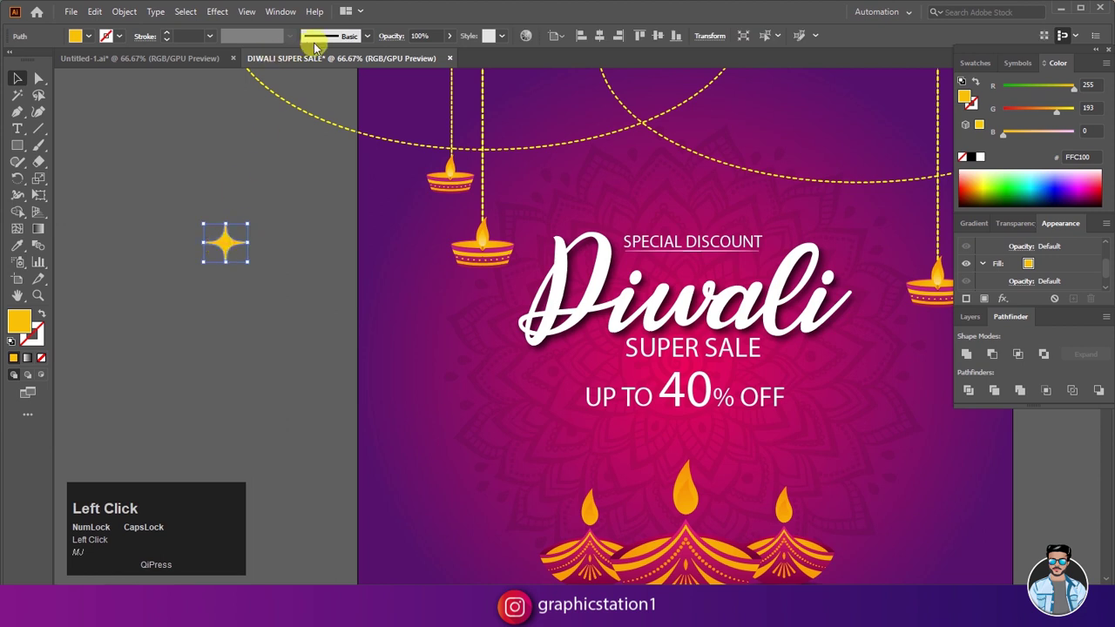
Show the Symbols panel and save the yellow sparkle star as a new named symbol.
{"action": "left_click", "coordinate": [971, 70]}
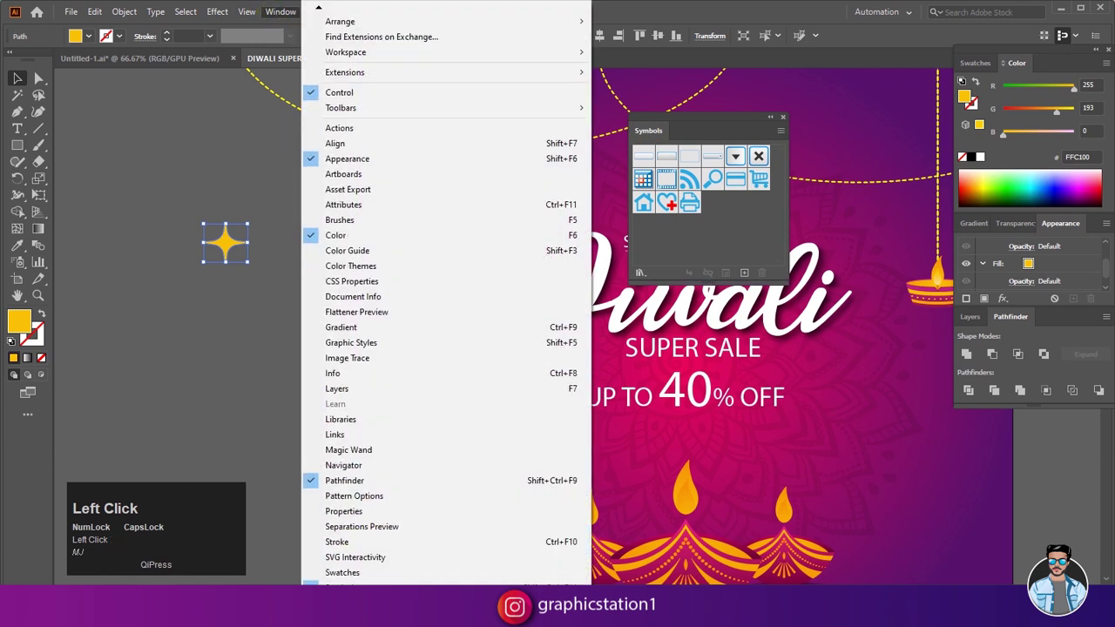
{"action": "key", "text": "ctrl+w"}
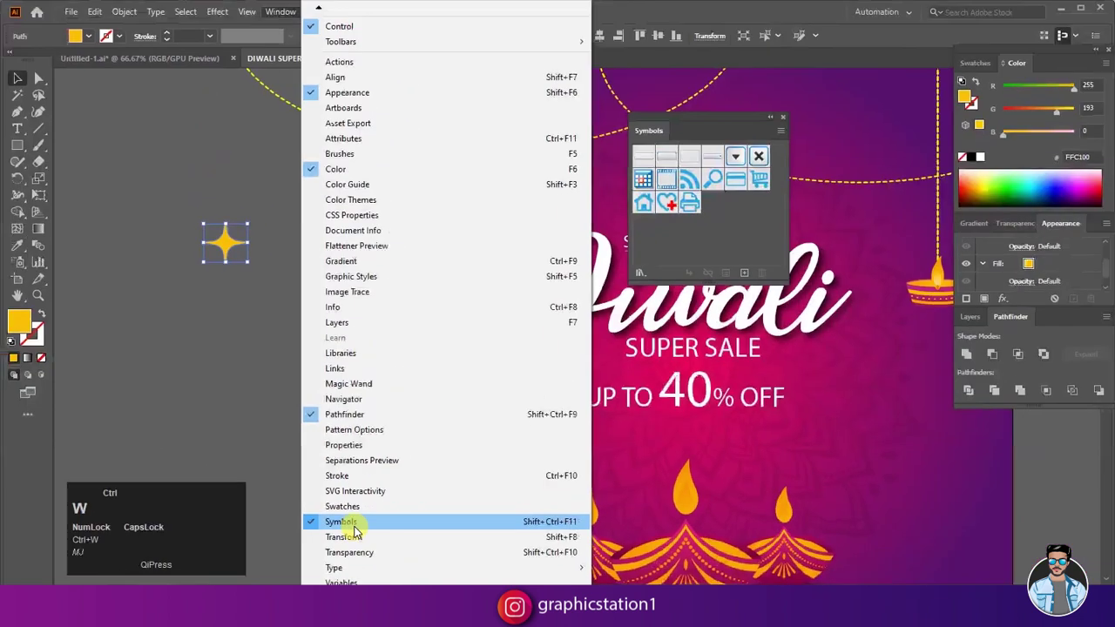
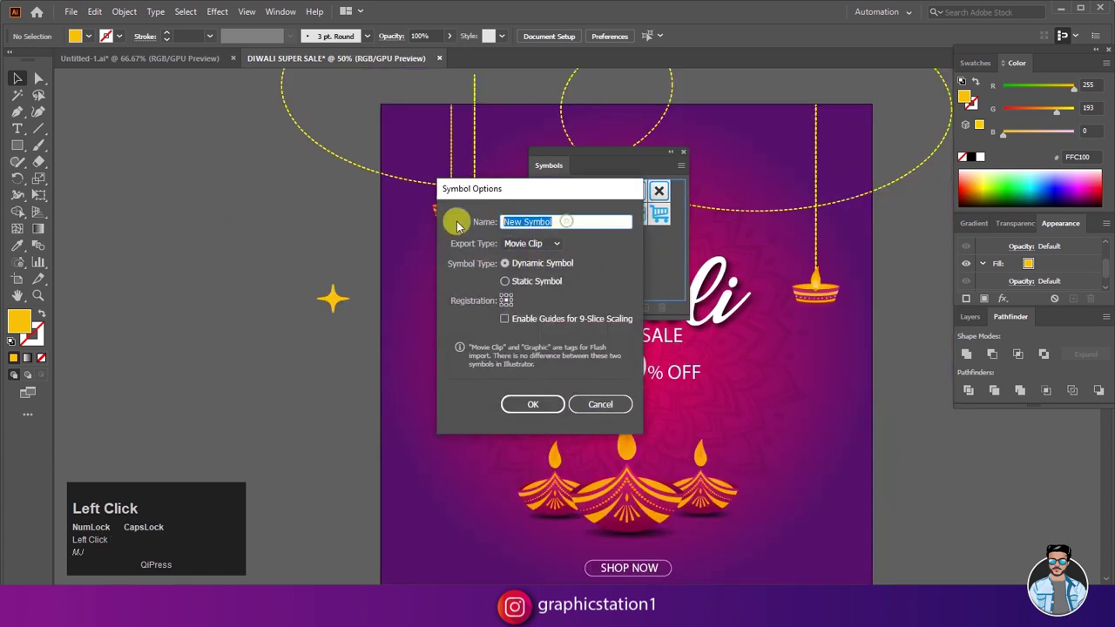
{"action": "key", "text": "a"}
{"action": "key", "text": "a"}
{"action": "key", "text": "a"}
{"action": "left_click", "coordinate": [538, 409]}
Delete the original star from the canvas and reveal the symbol spraying tools.
{"action": "key", "text": "Delete"}
{"action": "left_click_drag", "start_coordinate": [594, 158], "coordinate": [27, 278]}
{"action": "left_click_drag", "start_coordinate": [24, 272], "coordinate": [61, 271]}
Activate the Symbol Sprayer Tool with the star symbol to spray over the poster.
{"action": "key", "text": "ctrl+w"}
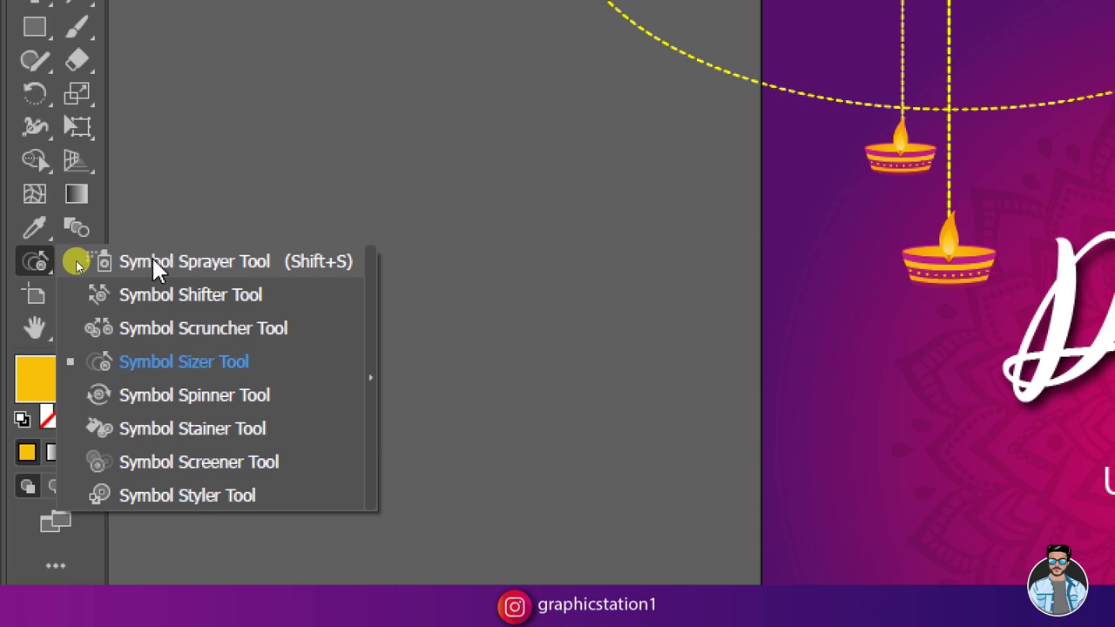
{"action": "key", "text": "ctrl+w"}
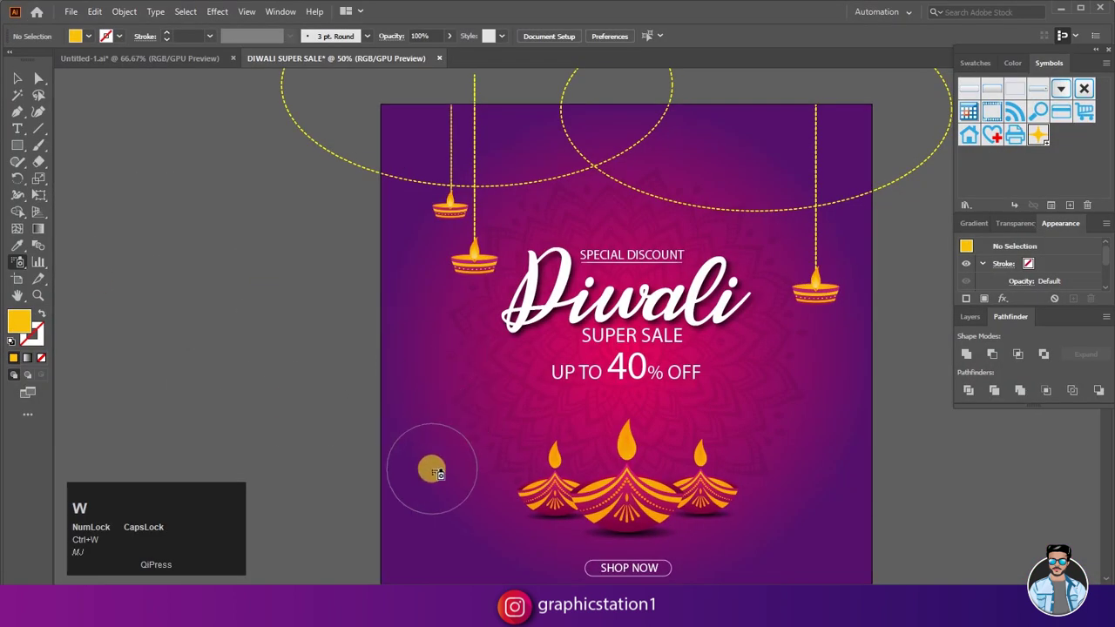
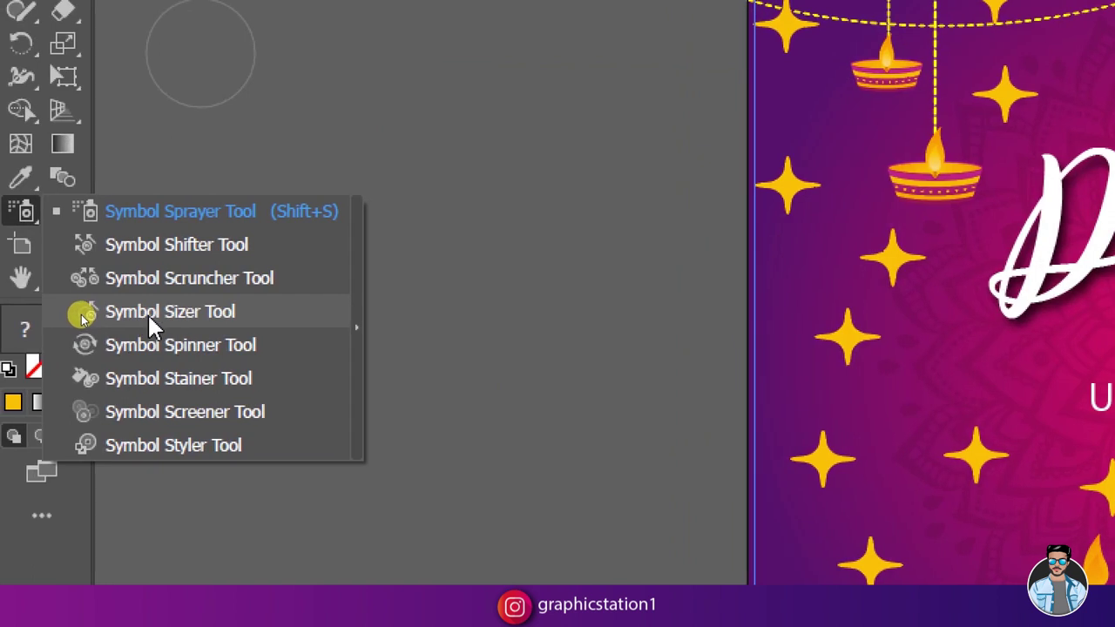
Shrink some sprayed stars with the Symbol Sizer Tool, then deselect the star set.
{"action": "key", "text": "ctrl+w"}
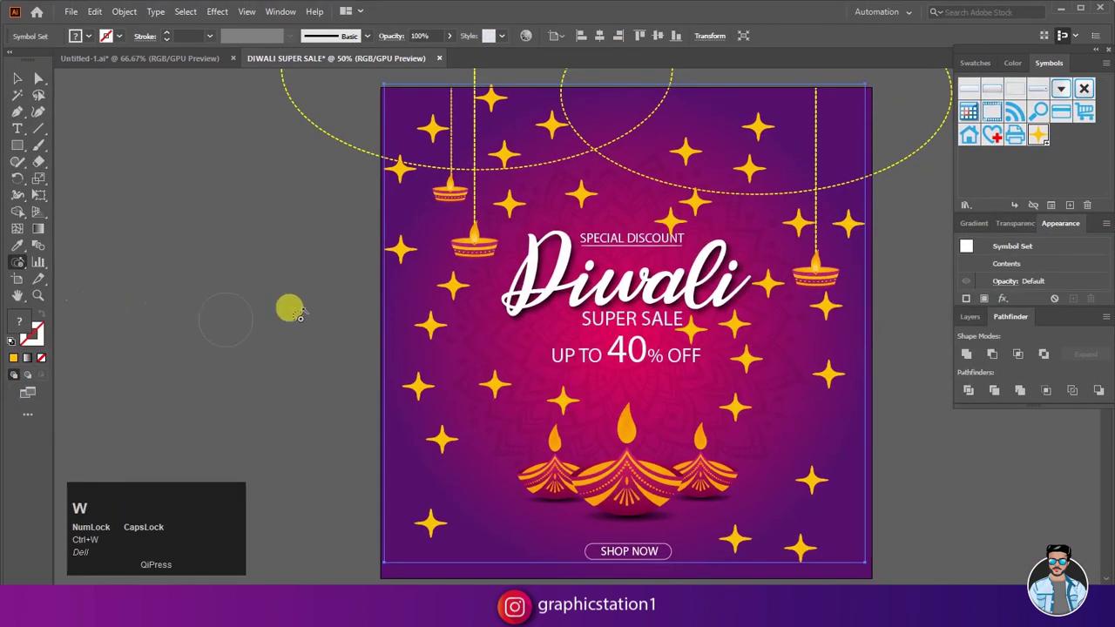
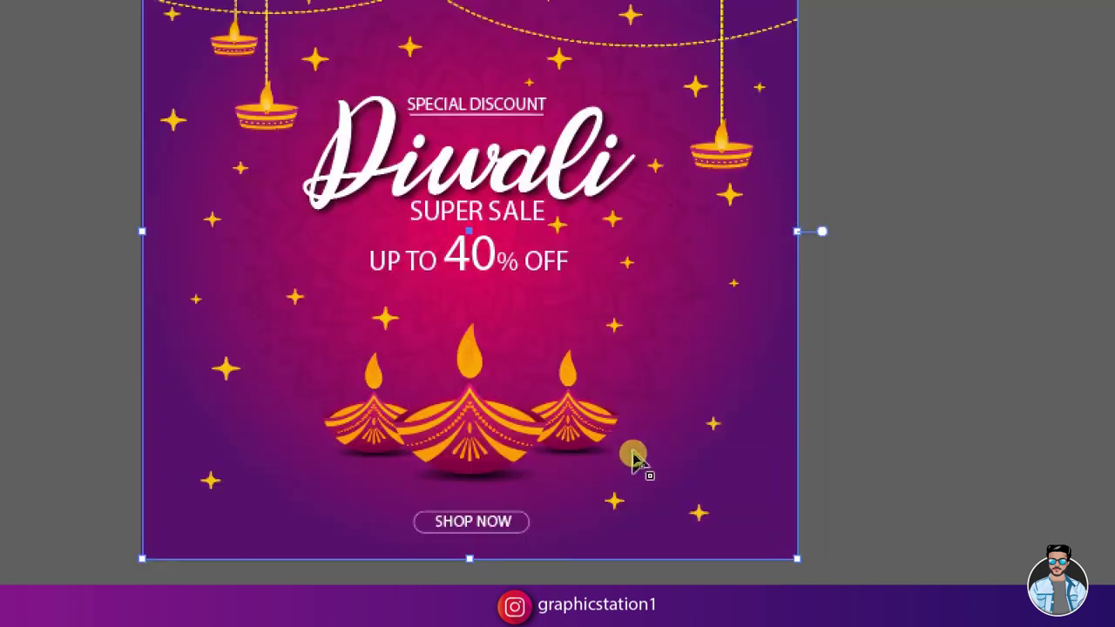
{"action": "key", "text": "ctrl+w"}
{"action": "left_click", "coordinate": [742, 330]}
{"action": "scroll", "scroll_direction": "up", "scroll_amount": 3}
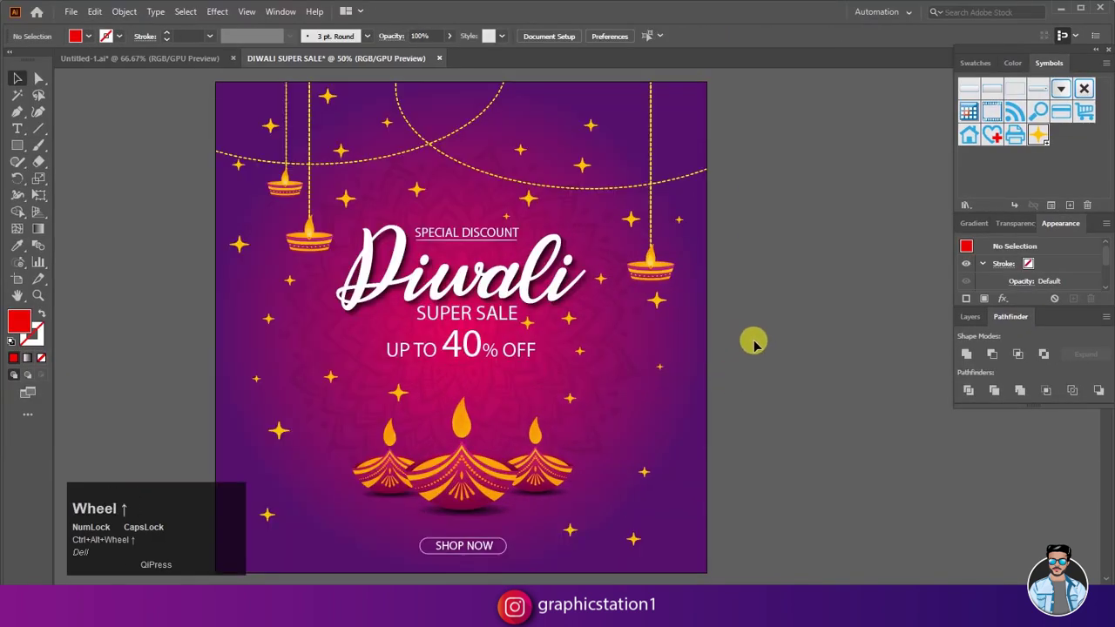